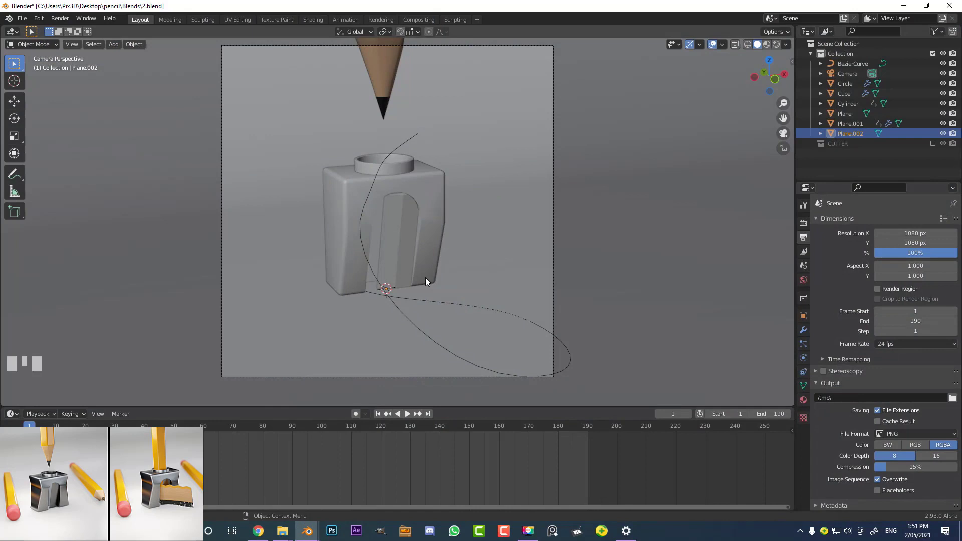
Step: Enable Ambient Occlusion and Screen Space Reflections in the Eevee render settings
{"action": "scroll", "scroll_direction": "down", "scroll_amount": 3}
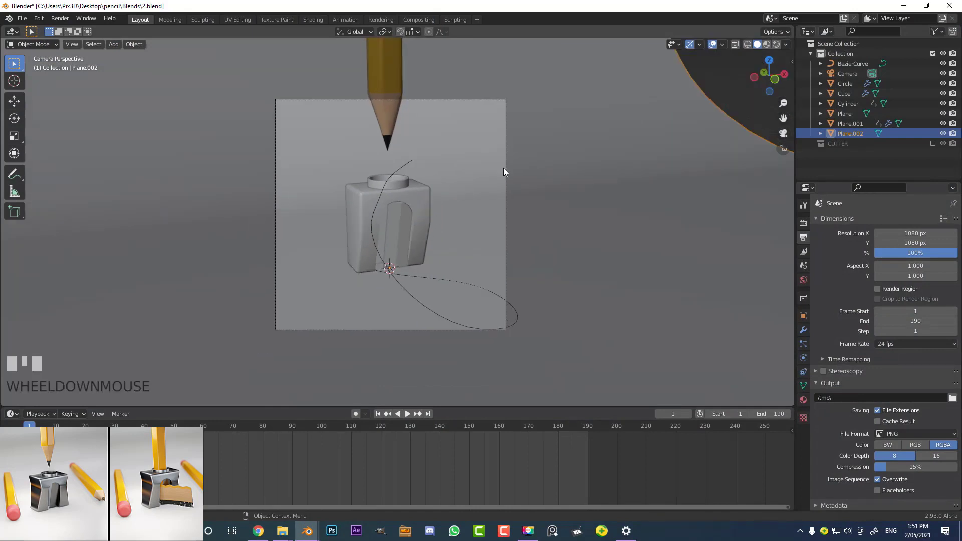
{"action": "left_click", "coordinate": [808, 229]}
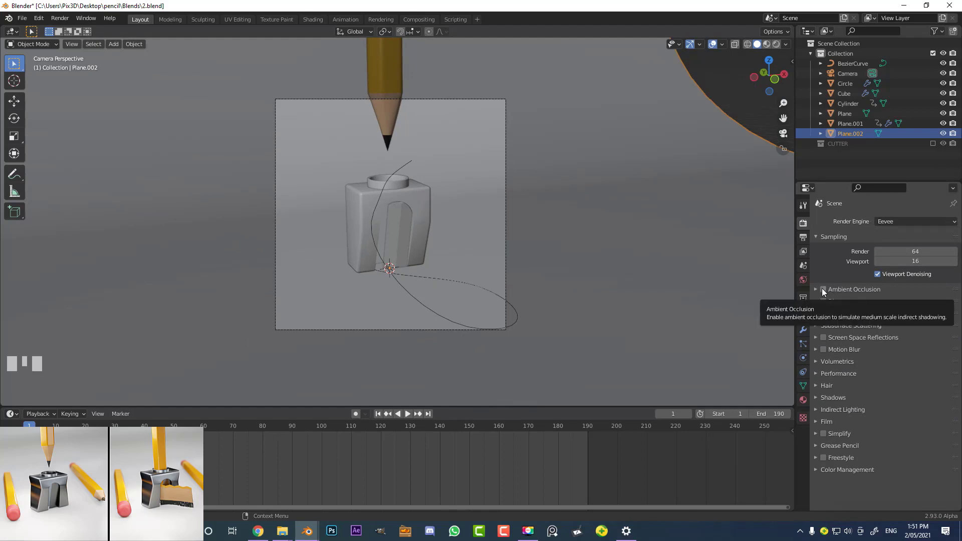
{"action": "left_click", "coordinate": [827, 294]}
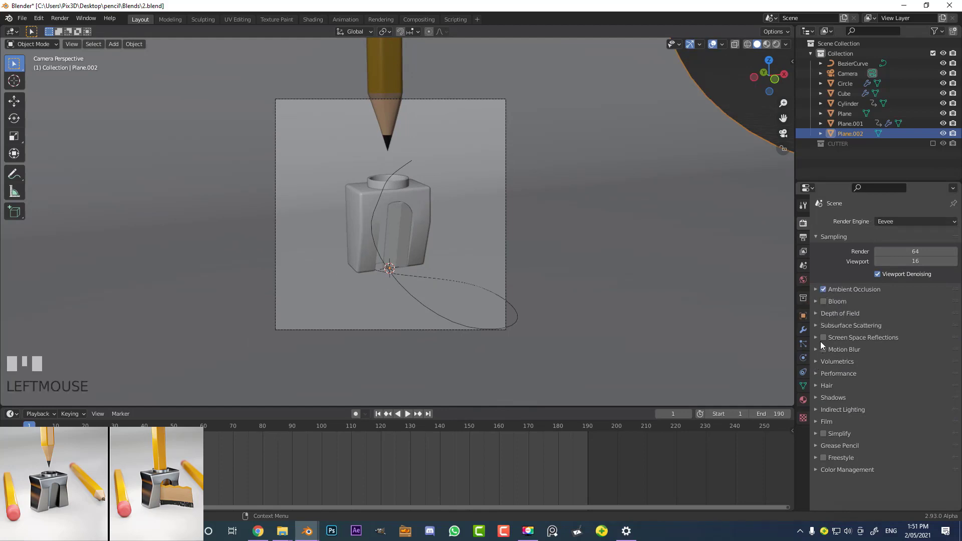
{"action": "left_click", "coordinate": [829, 344]}
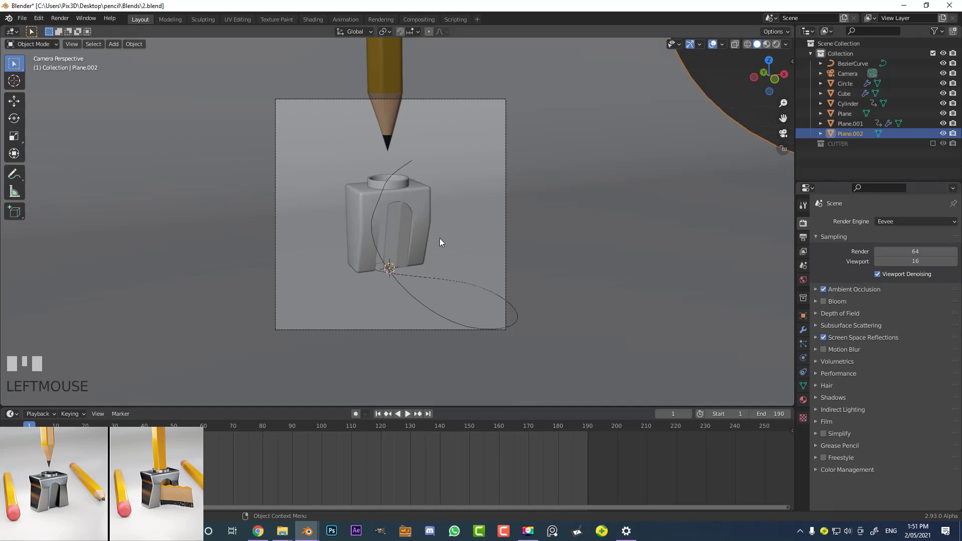
Step: Add a point light and move it into place beside the pencil sharpener
{"action": "key", "text": "shift+a"}
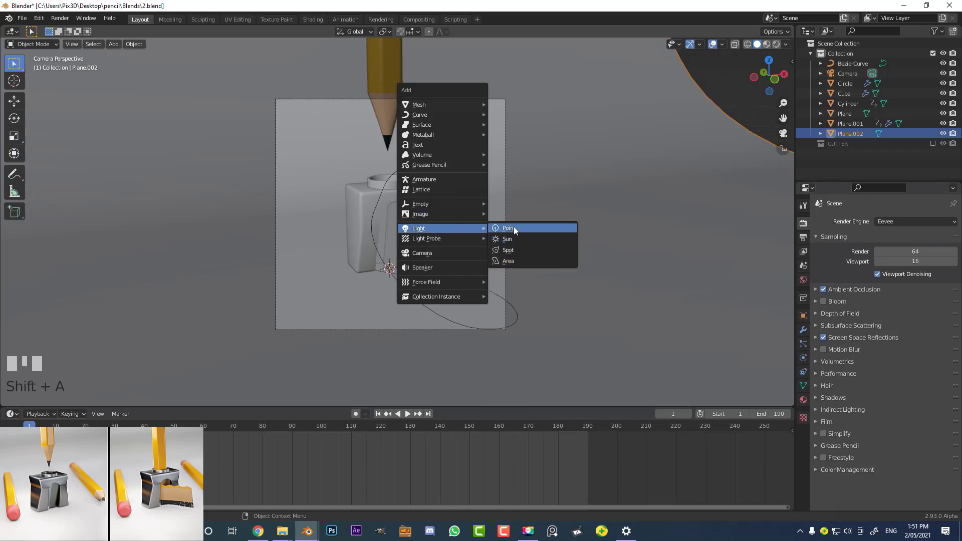
{"action": "key", "text": "g"}
{"action": "left_click", "coordinate": [451, 224]}
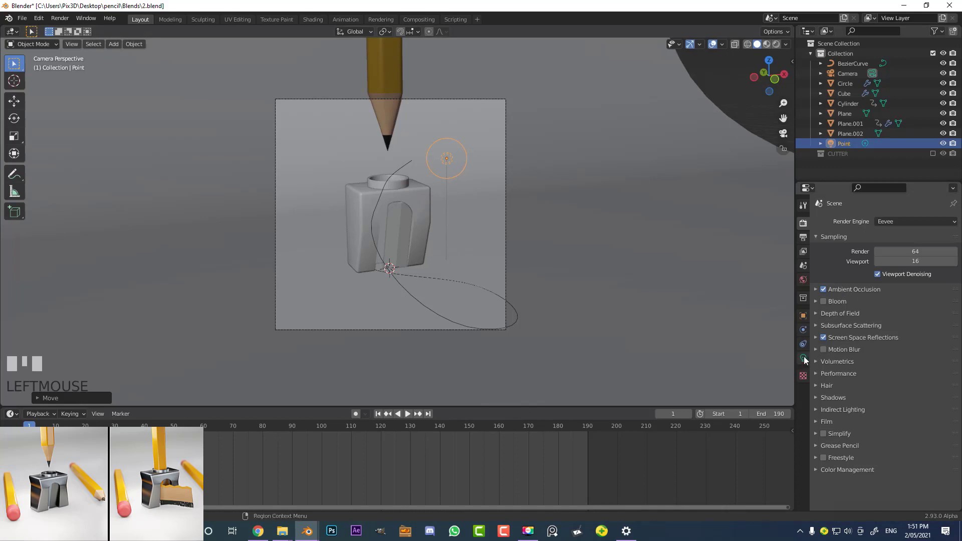
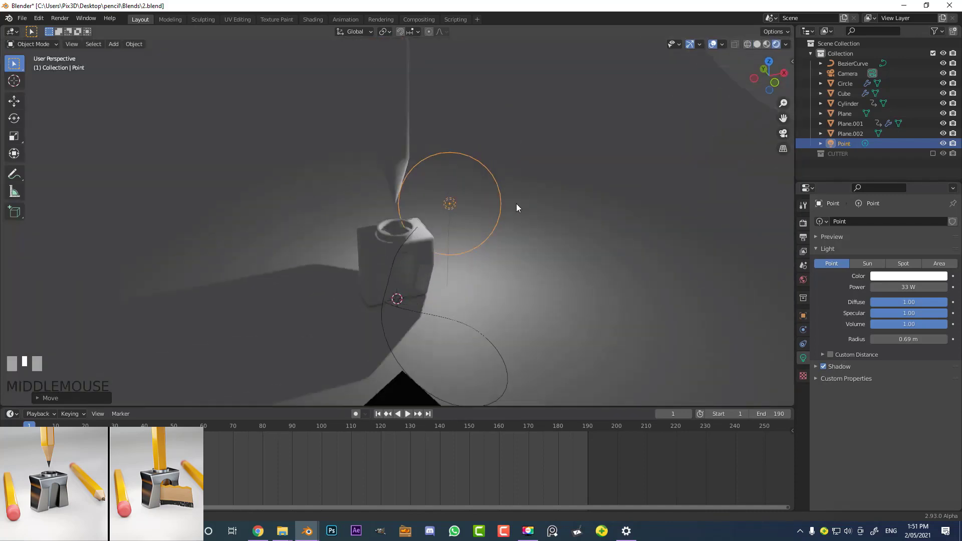
{"action": "key", "text": "g"}
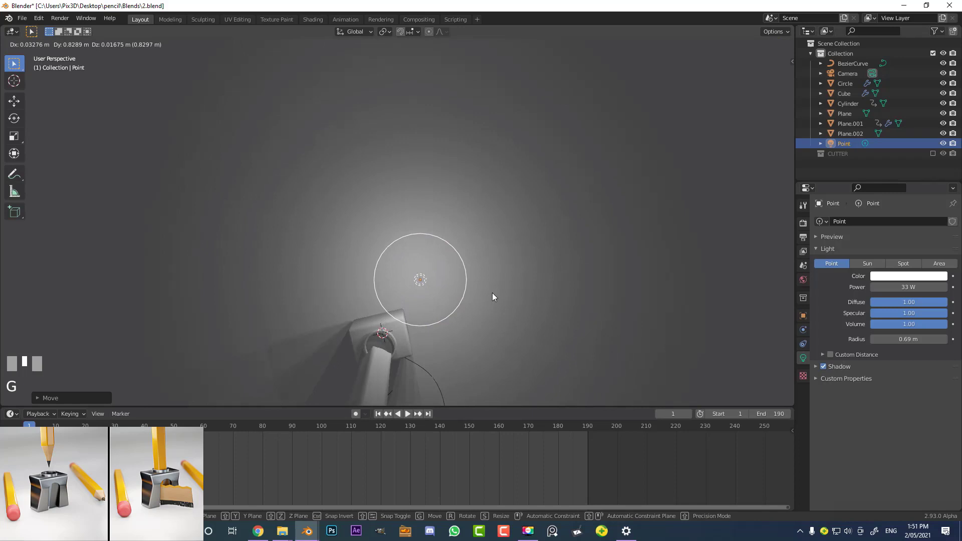
{"action": "left_click", "coordinate": [507, 251]}
{"action": "key", "text": "KP_0"}
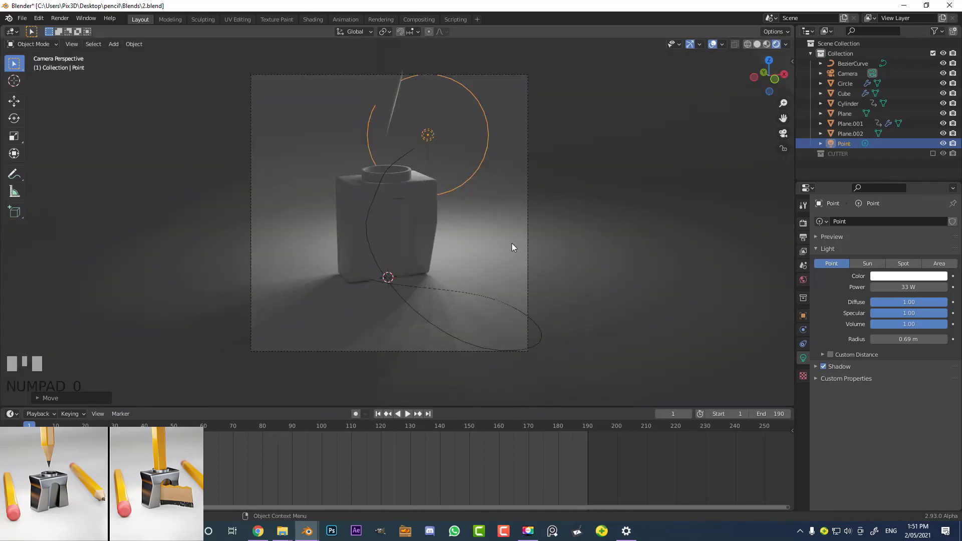
{"action": "scroll", "scroll_direction": "up", "scroll_amount": 3}
{"action": "scroll", "scroll_direction": "down", "scroll_amount": 3}
Step: Duplicate the light three times, placing Point.001 through Point.003 around the scene
{"action": "key", "text": "shift+d"}
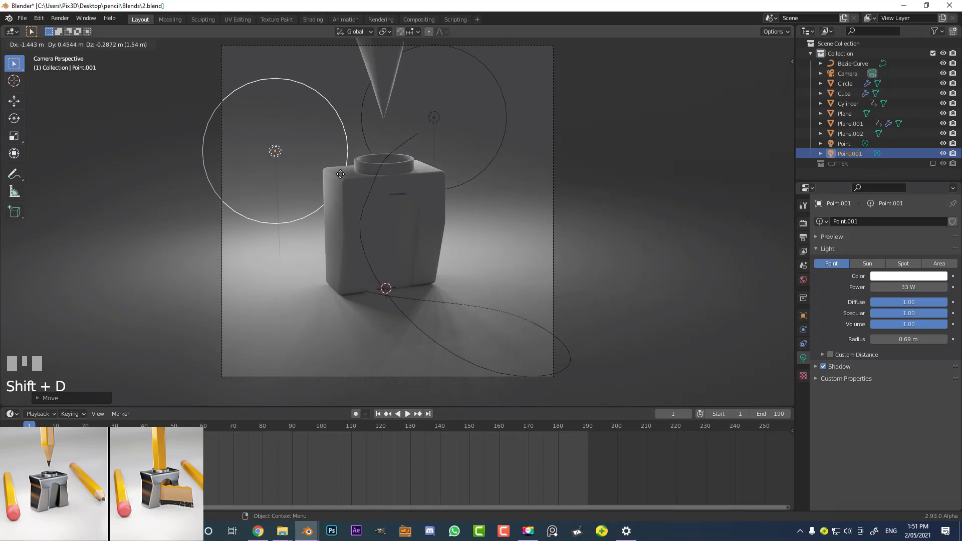
{"action": "left_click", "coordinate": [448, 212]}
{"action": "scroll", "scroll_direction": "up", "scroll_amount": 3}
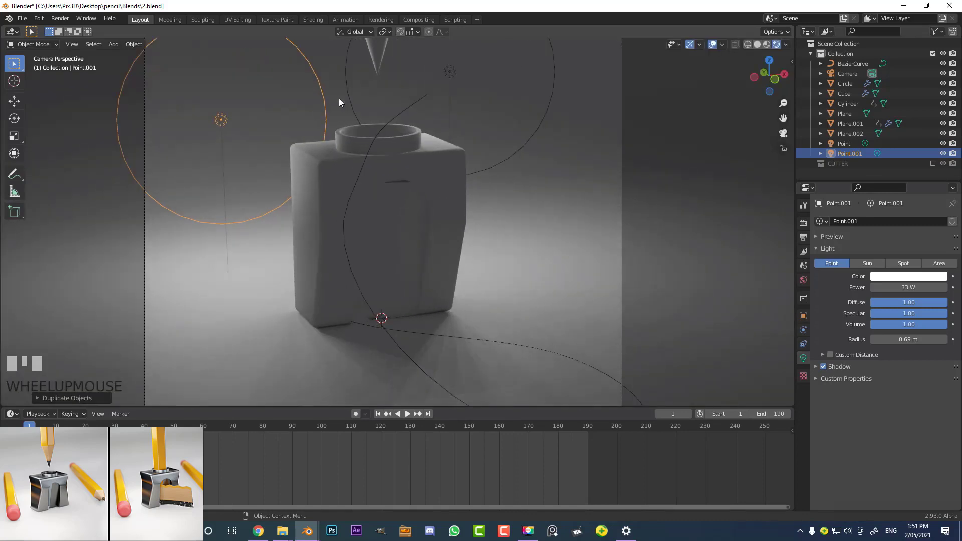
{"action": "scroll", "scroll_direction": "down", "scroll_amount": 3}
{"action": "key", "text": "shift+d"}
{"action": "left_click", "coordinate": [402, 101]}
{"action": "key", "text": "shift+d"}
{"action": "left_click", "coordinate": [399, 80]}
{"action": "scroll", "scroll_direction": "up", "scroll_amount": 3}
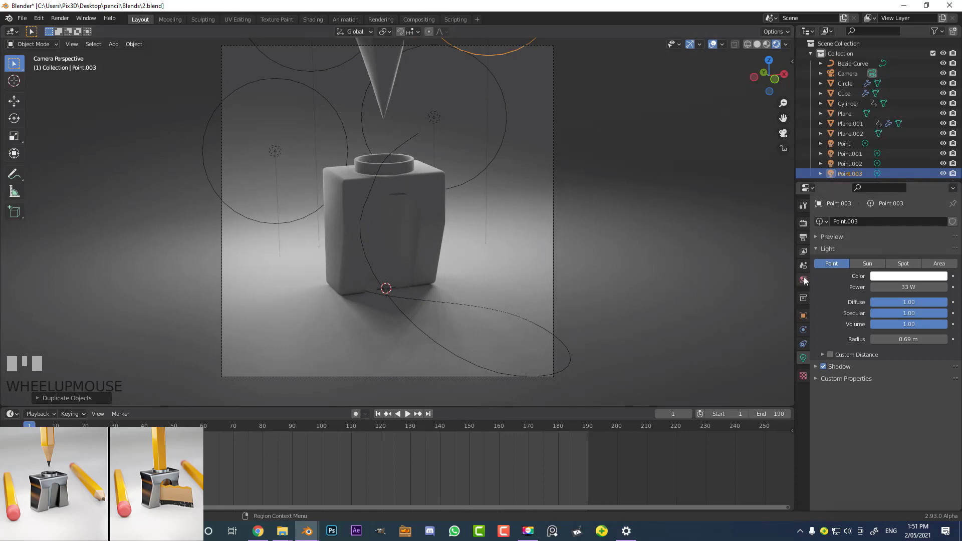
Step: Set the world colour to the studio_small_03_4k.hdr environment texture at strength 0.3
{"action": "left_click_drag", "start_coordinate": [808, 281], "coordinate": [878, 291]}
{"action": "left_click_drag", "start_coordinate": [879, 291], "coordinate": [253, 215]}
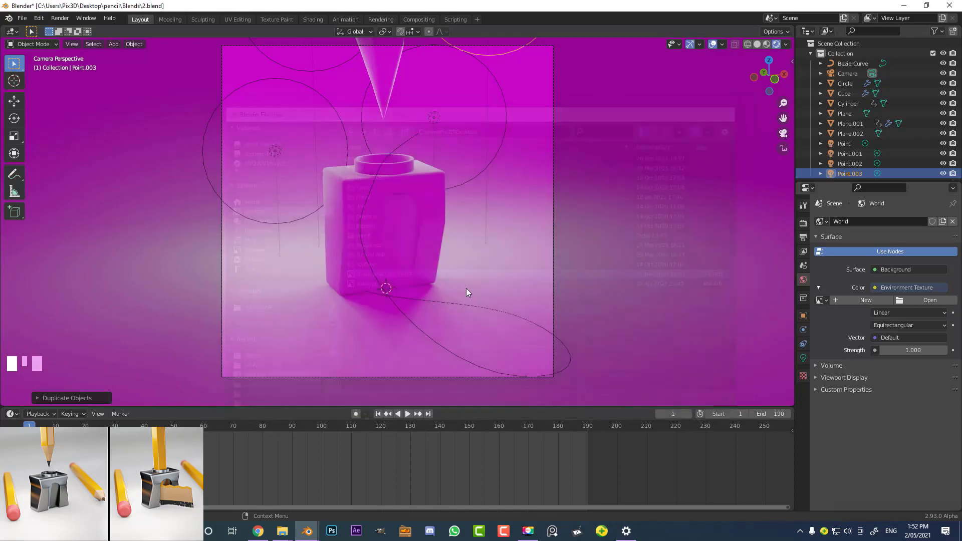
{"action": "left_click", "coordinate": [406, 251]}
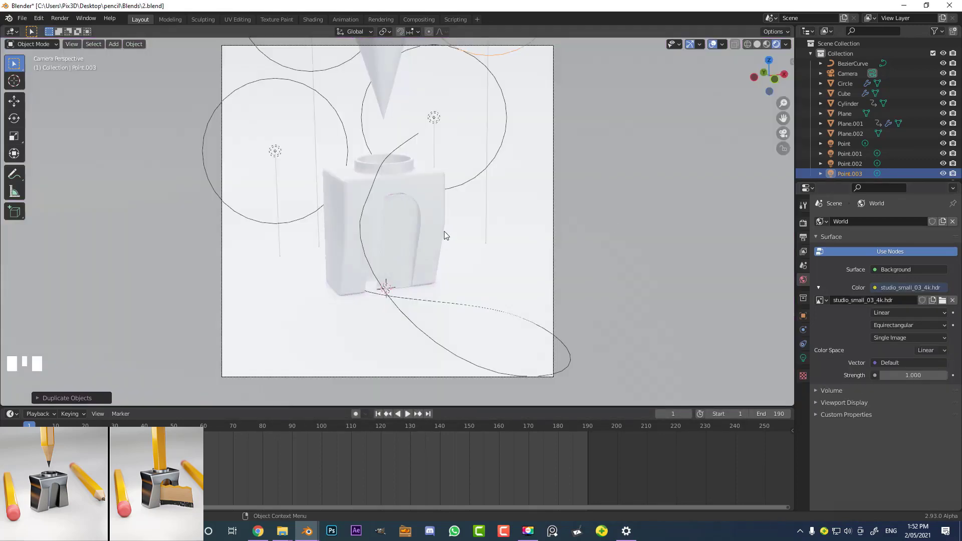
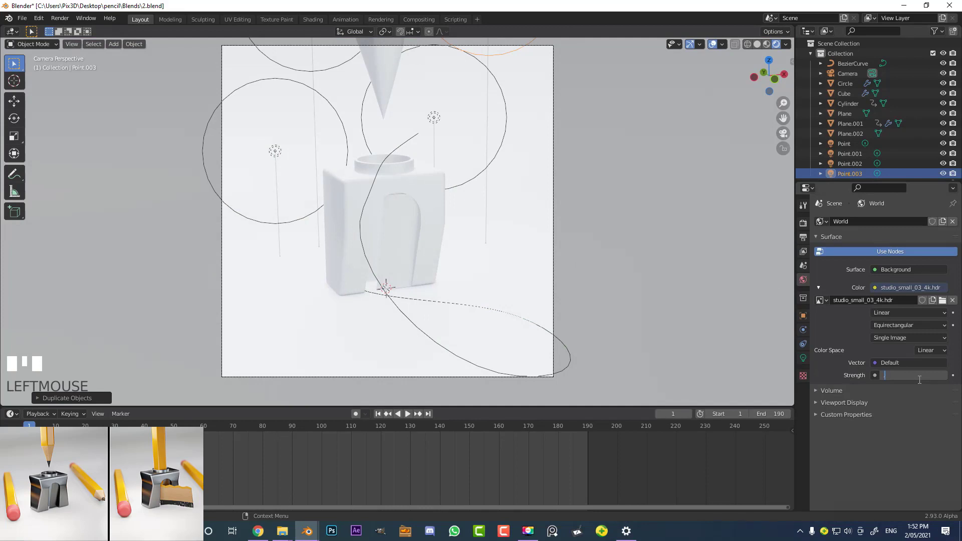
{"action": "key", "text": "Return"}
{"action": "scroll", "scroll_direction": "up", "scroll_amount": 3}
{"action": "scroll", "scroll_direction": "down", "scroll_amount": 3}
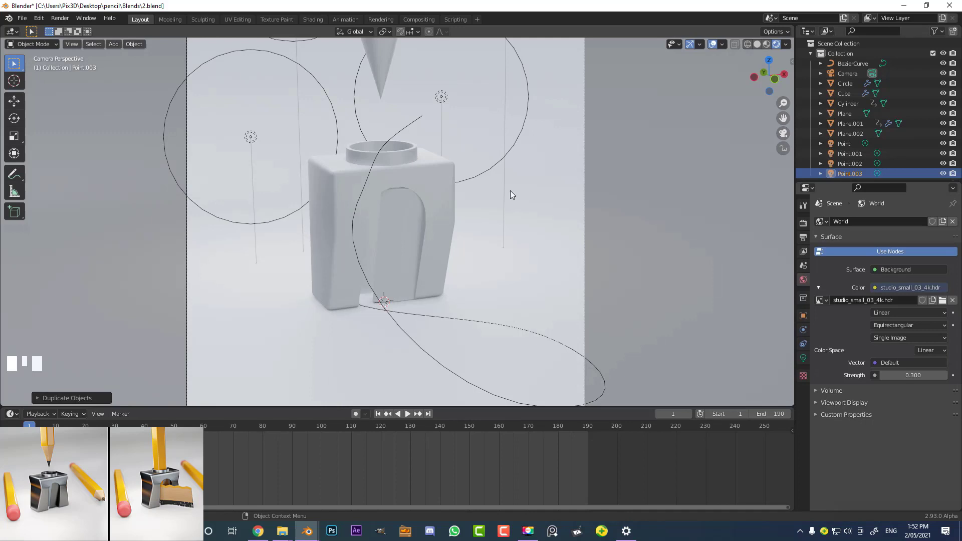
Step: Set AO distance to 0.05 m and rename the Cube's material to metal
{"action": "left_click", "coordinate": [805, 223]}
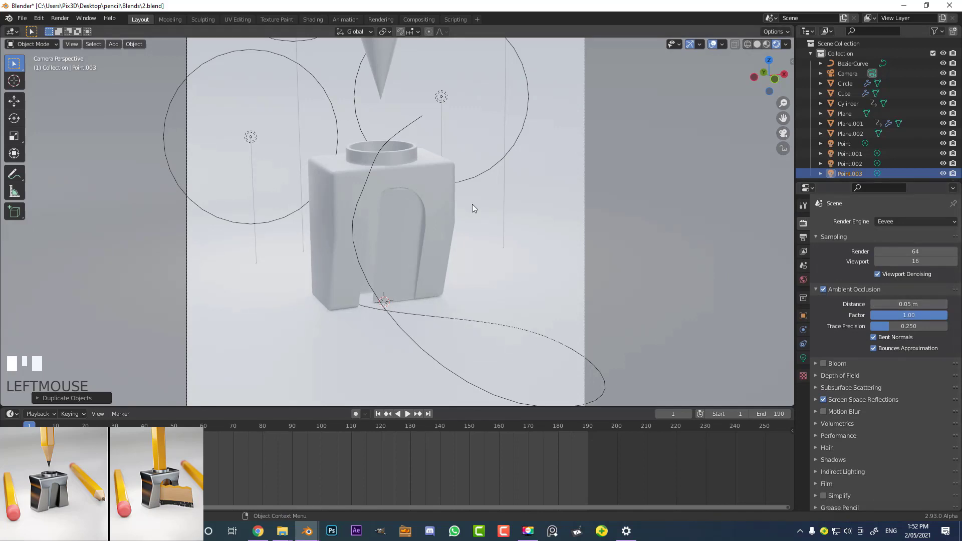
{"action": "scroll", "scroll_direction": "down", "scroll_amount": 3}
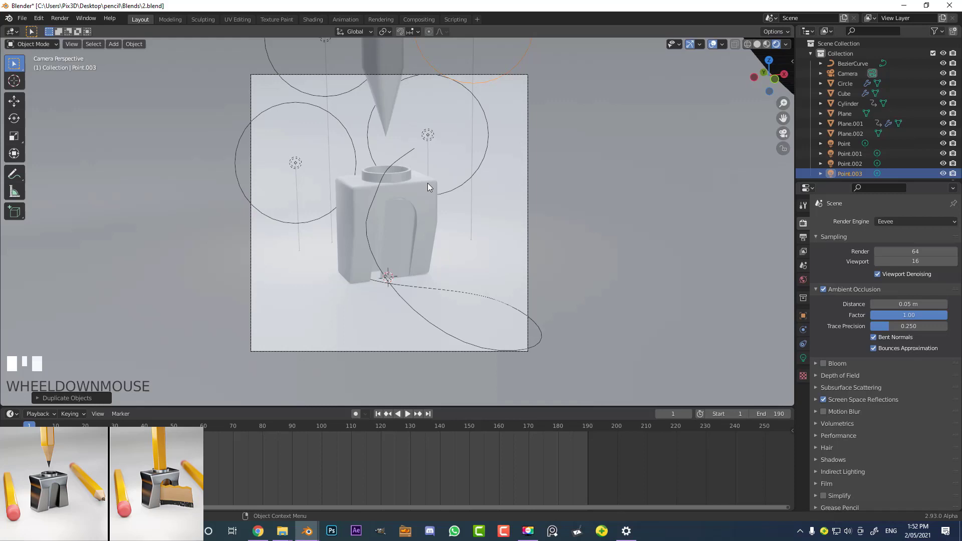
{"action": "left_click", "coordinate": [432, 187]}
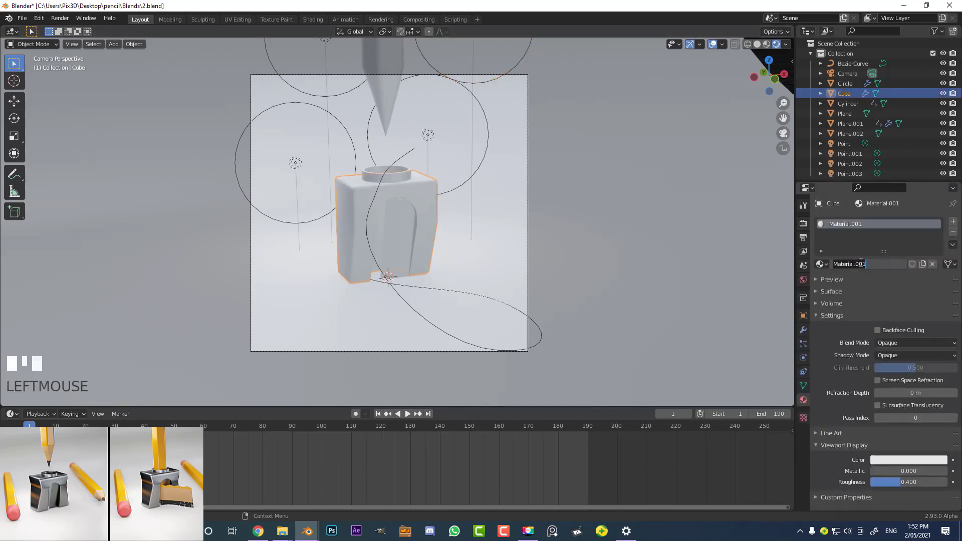
{"action": "key", "text": "Return"}
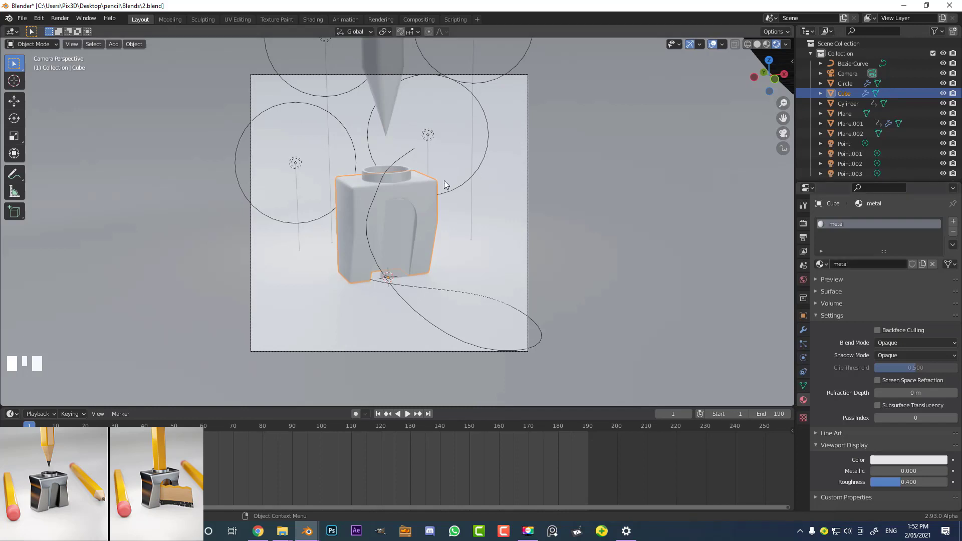
{"action": "scroll", "scroll_direction": "up", "scroll_amount": 3}
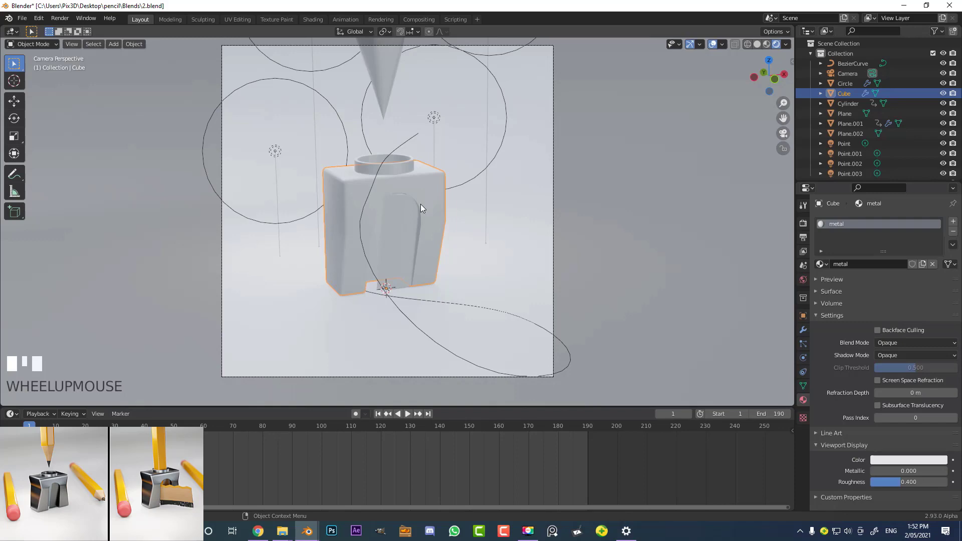
Step: Switch to the Shading workspace with the camera viewport in Rendered shading
{"action": "key", "text": "g"}
{"action": "right_click", "coordinate": [353, 4]}
{"action": "left_click", "coordinate": [316, 25]}
{"action": "left_click_drag", "start_coordinate": [500, 204], "coordinate": [523, 200]}
{"action": "key", "text": "KP_0"}
{"action": "scroll", "scroll_direction": "up", "scroll_amount": 3}
{"action": "key", "text": "z"}
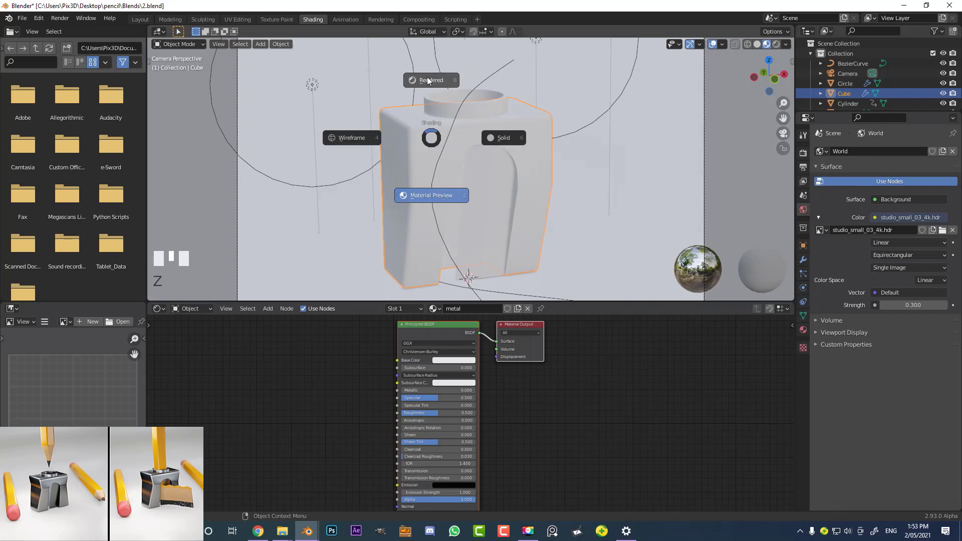
{"action": "scroll", "scroll_direction": "down", "scroll_amount": 3}
{"action": "scroll", "scroll_direction": "up", "scroll_amount": 3}
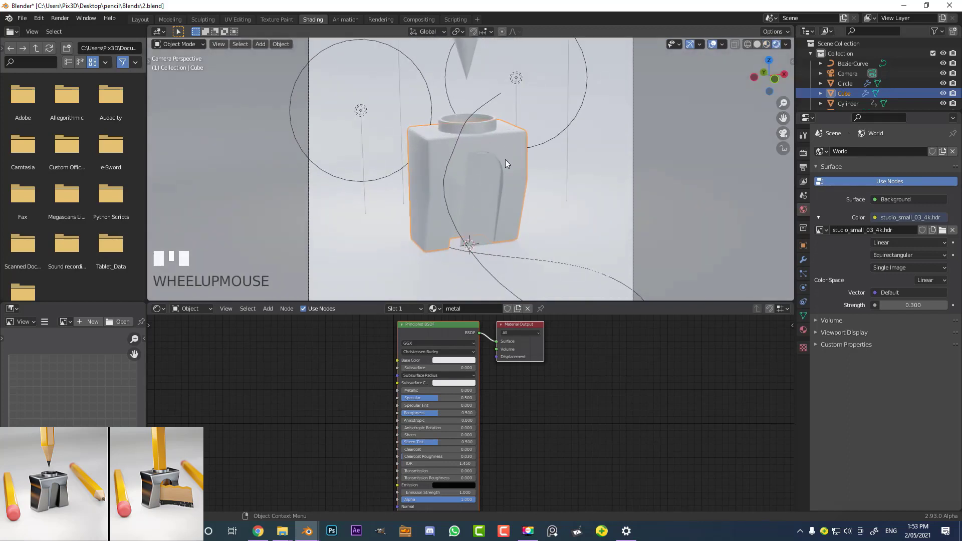
Step: Link a texture node into the metal Principled BSDF's Base Color
{"action": "key", "text": "g"}
{"action": "right_click", "coordinate": [481, 337]}
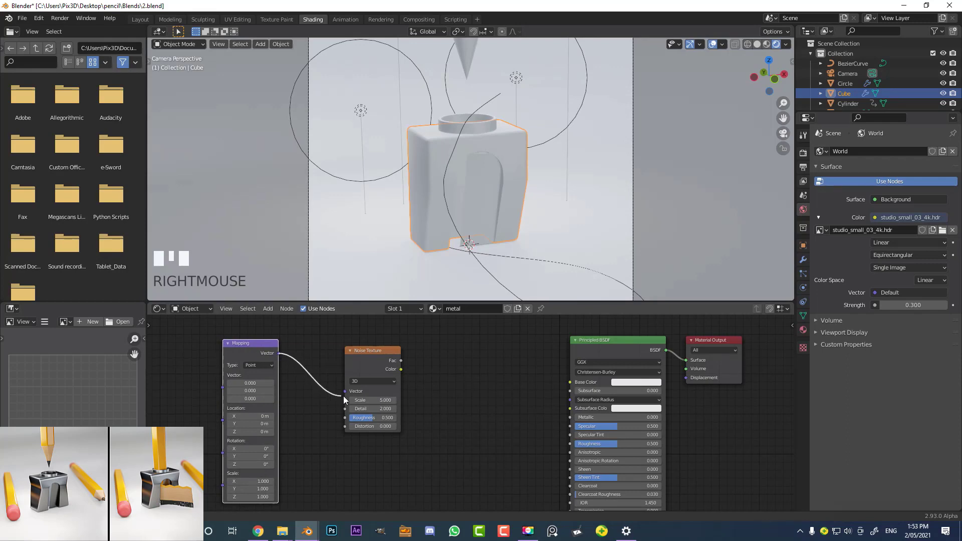
{"action": "left_click", "coordinate": [276, 364]}
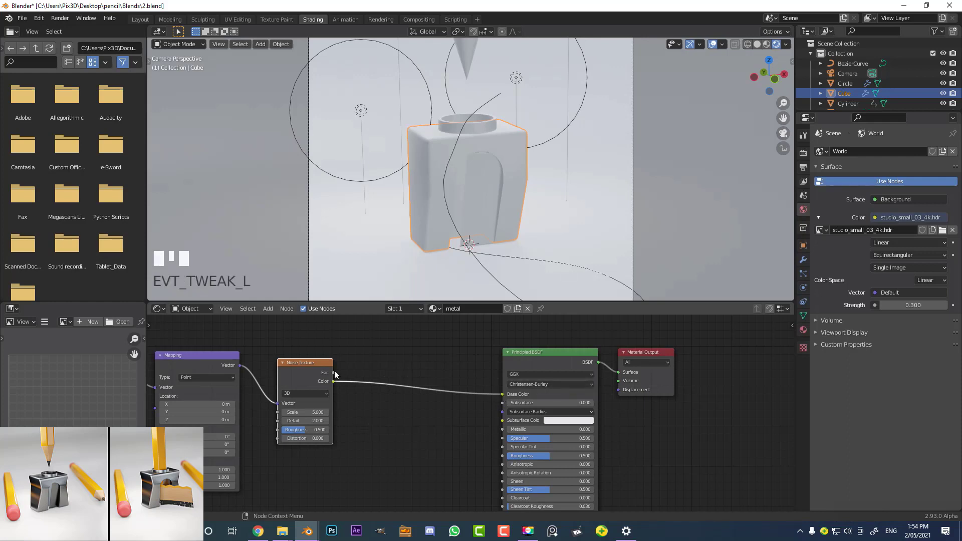
Step: Insert a ColorRamp before Base Color with its stop at 0.468 to soften the mottling
{"action": "left_click", "coordinate": [333, 376]}
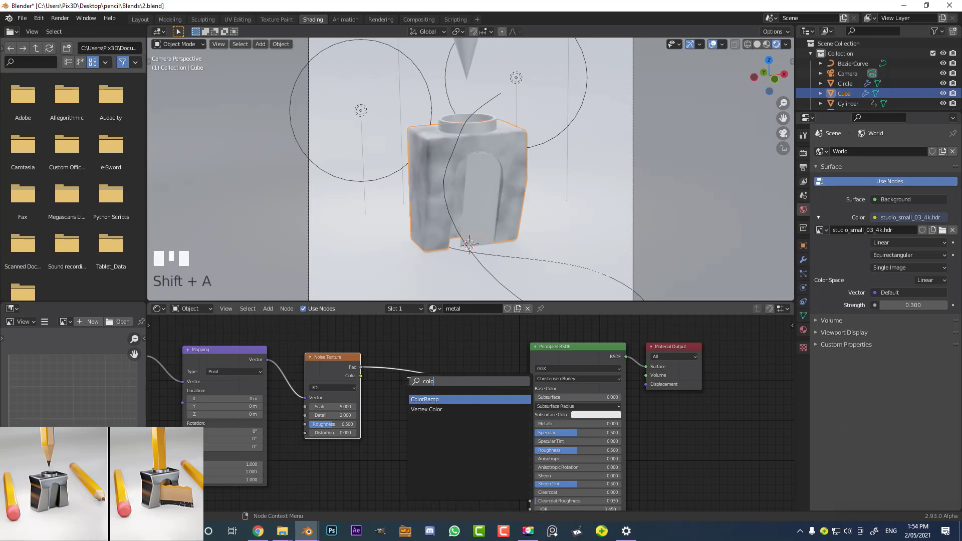
{"action": "key", "text": "shift+a"}
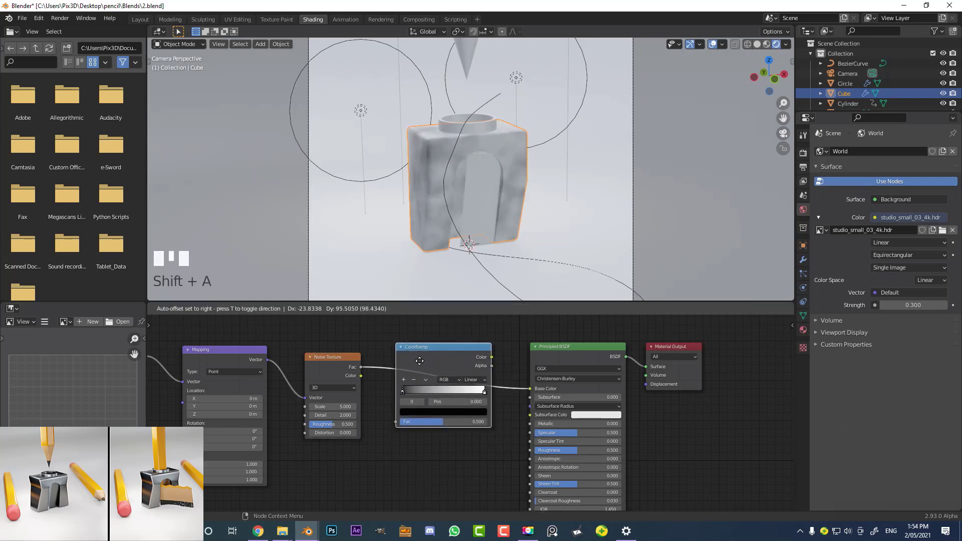
{"action": "left_click", "coordinate": [425, 366]}
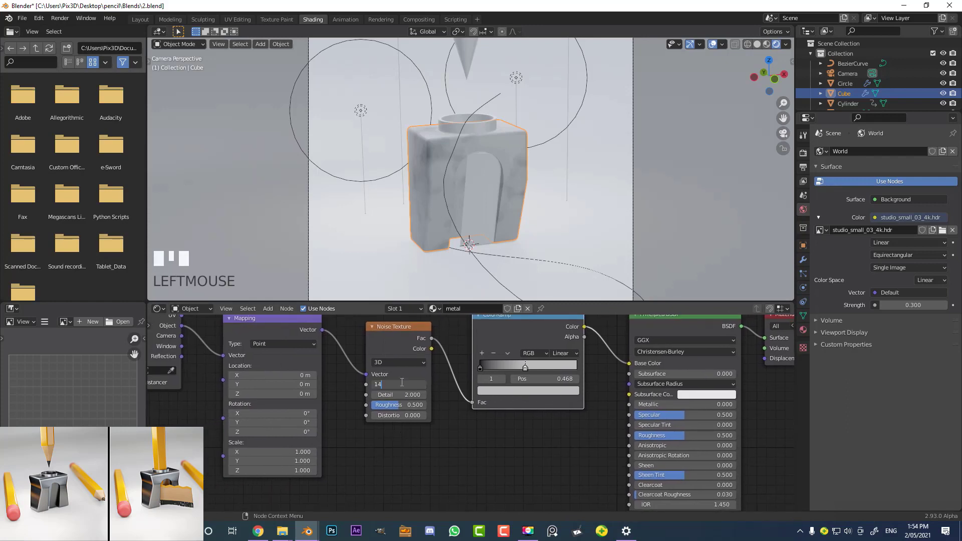
{"action": "key", "text": "Return"}
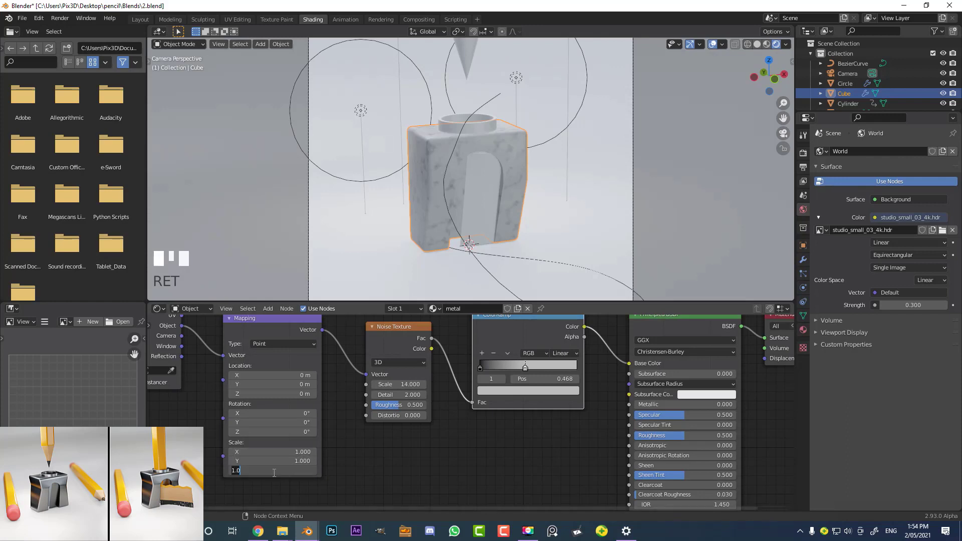
{"action": "left_click", "coordinate": [140, 357]}
{"action": "key", "text": "Return"}
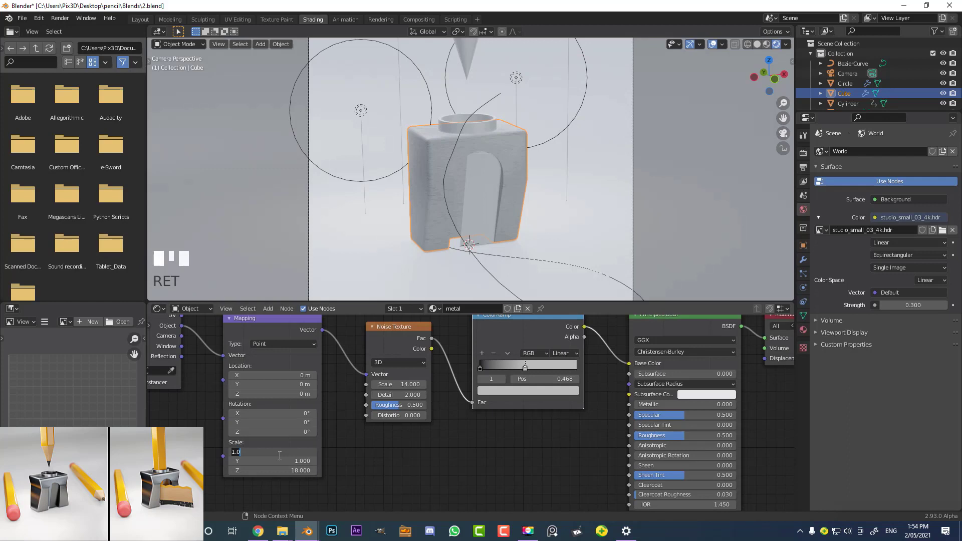
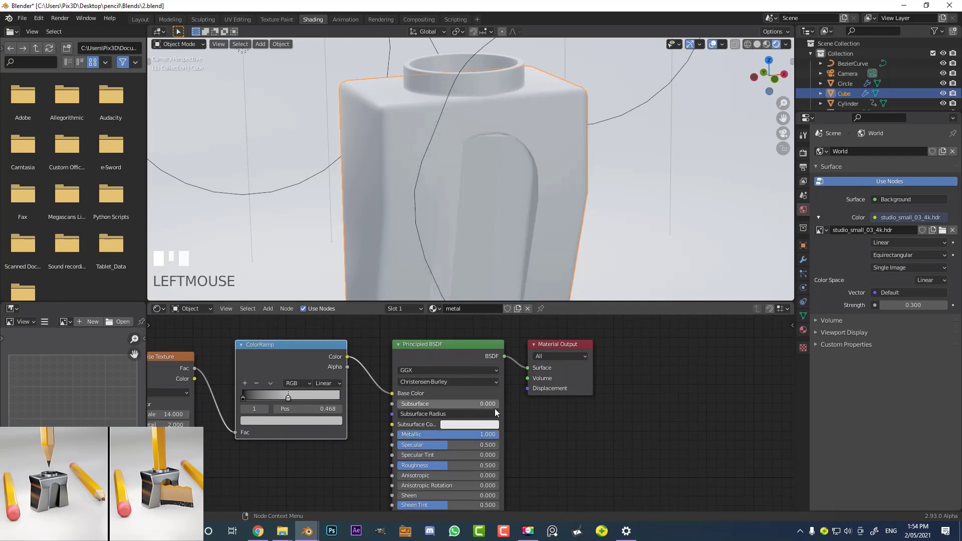
Step: Make the metal material fully metallic with roughness lowered to 0.336
{"action": "scroll", "scroll_direction": "down", "scroll_amount": 3}
{"action": "scroll", "scroll_direction": "up", "scroll_amount": 3}
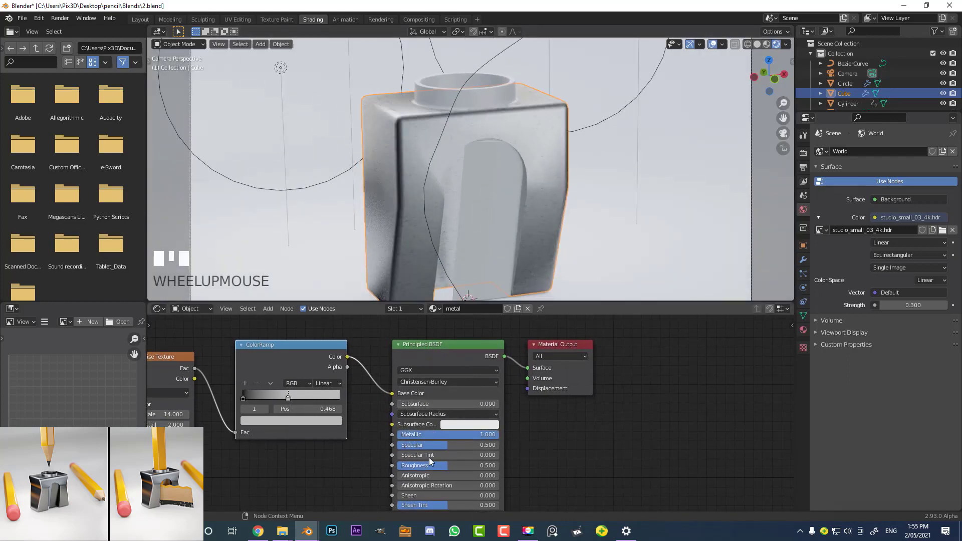
{"action": "left_click", "coordinate": [290, 395]}
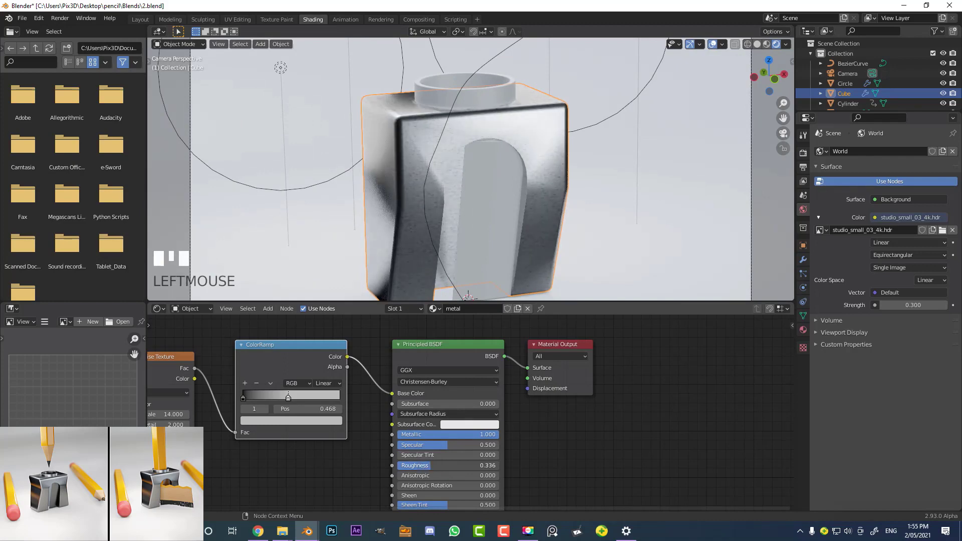
{"action": "scroll", "scroll_direction": "down", "scroll_amount": 3}
{"action": "key", "text": "alt+a"}
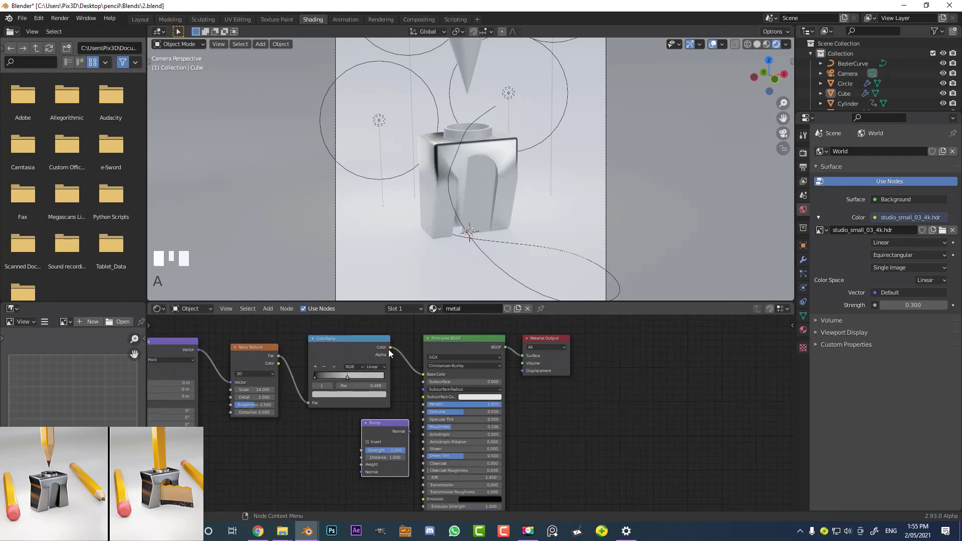
Step: Drive a Bump node from the noise texture into the Principled BSDF Normal input
{"action": "left_click", "coordinate": [395, 351]}
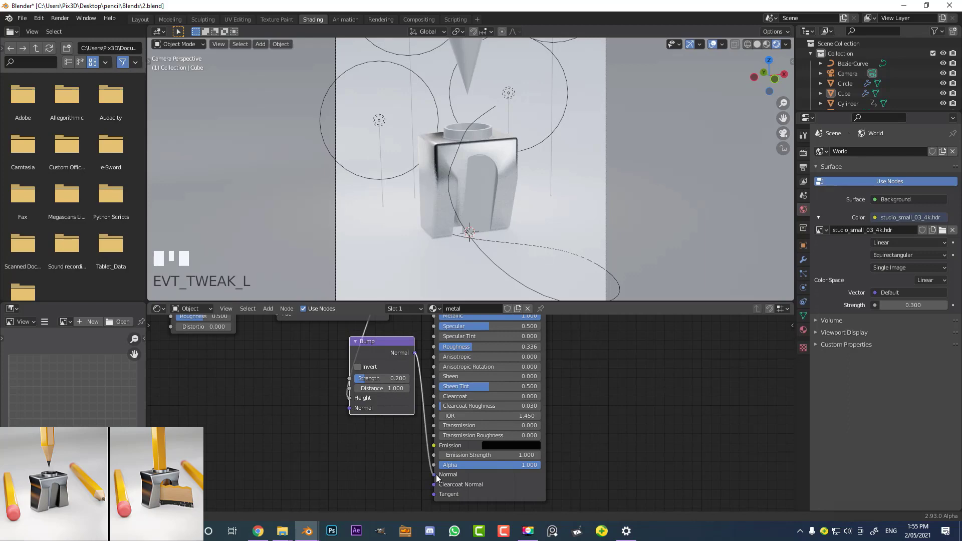
{"action": "scroll", "scroll_direction": "up", "scroll_amount": 3}
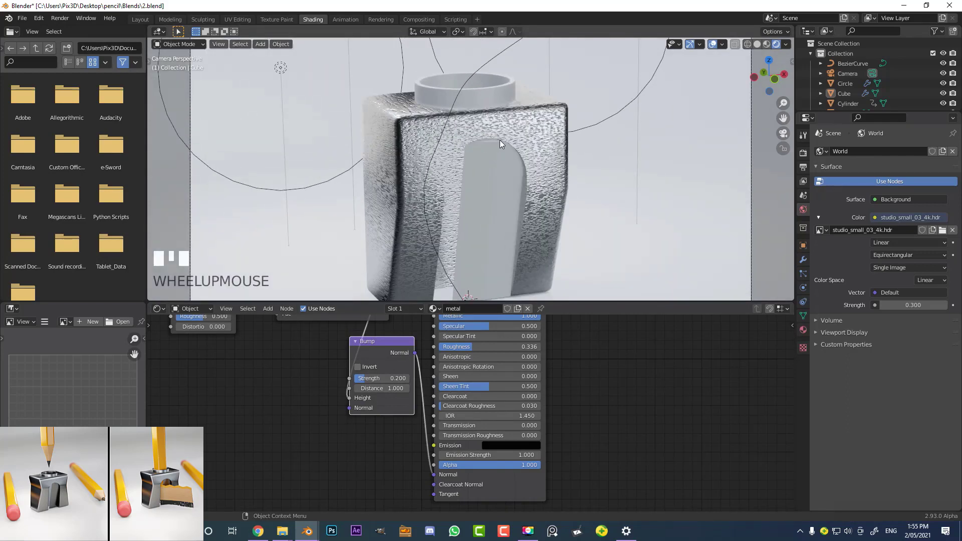
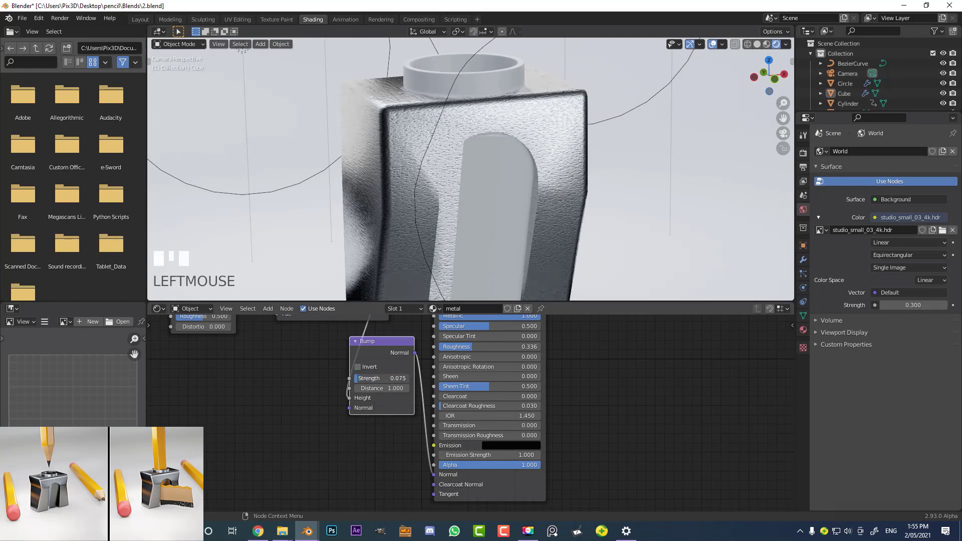
{"action": "scroll", "scroll_direction": "down", "scroll_amount": 3}
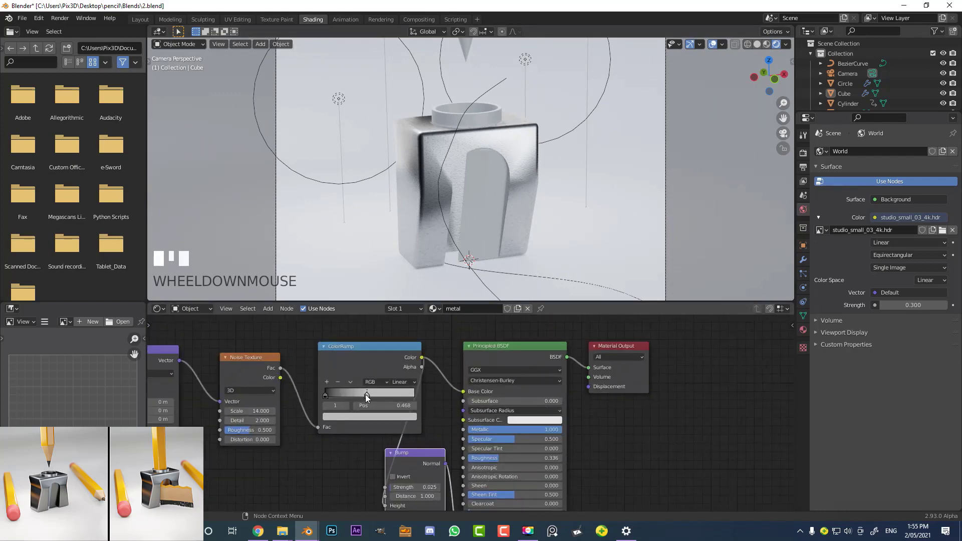
{"action": "left_click", "coordinate": [368, 397]}
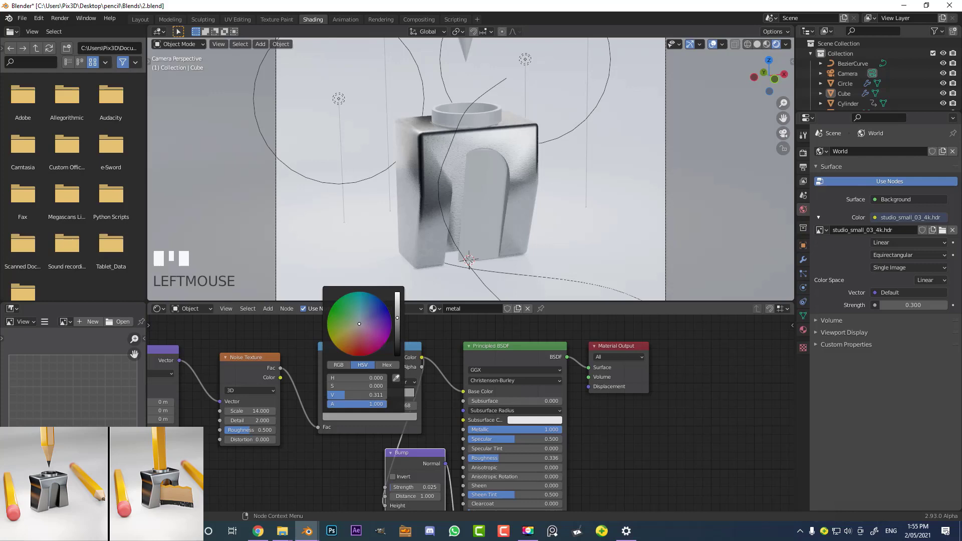
Step: Assign the metal material to the blade Plane and the Circle ring, then select the floor plane
{"action": "scroll", "scroll_direction": "up", "scroll_amount": 3}
{"action": "left_click", "coordinate": [503, 168]}
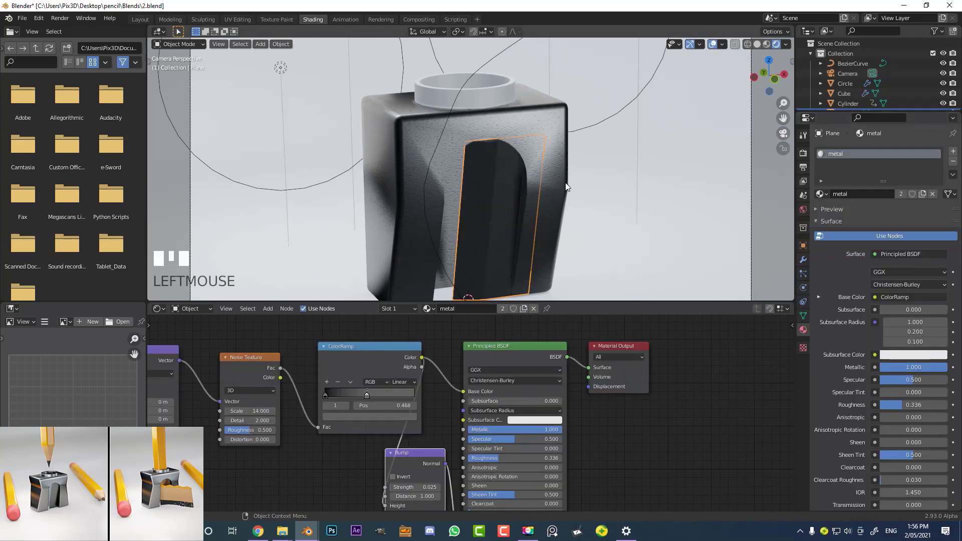
{"action": "scroll", "scroll_direction": "down", "scroll_amount": 3}
{"action": "left_click", "coordinate": [492, 110]}
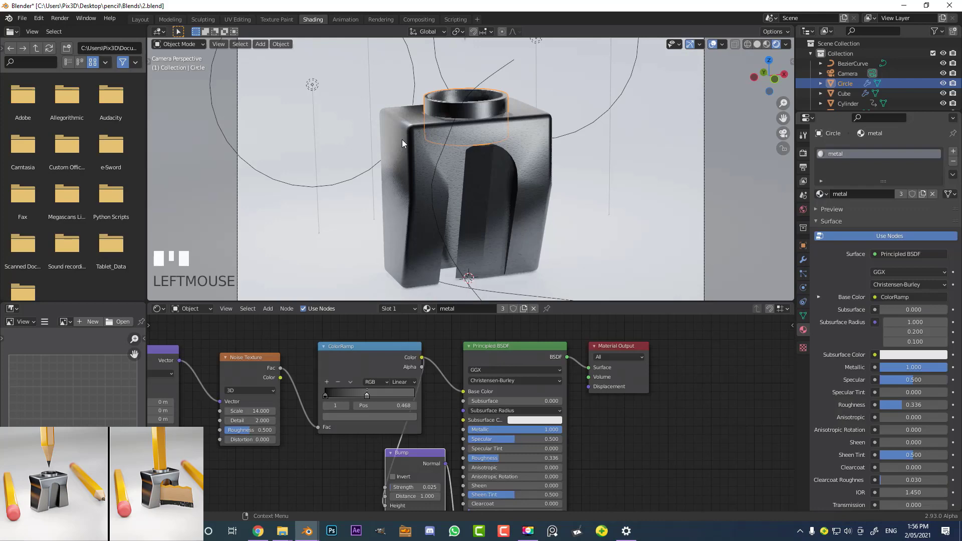
{"action": "key", "text": "a"}
{"action": "scroll", "scroll_direction": "down", "scroll_amount": 3}
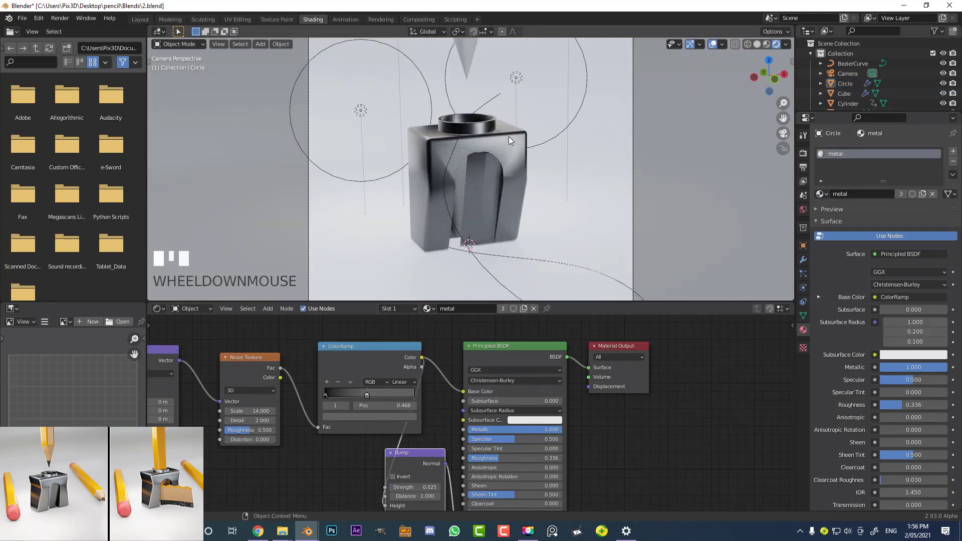
{"action": "left_click", "coordinate": [591, 189]}
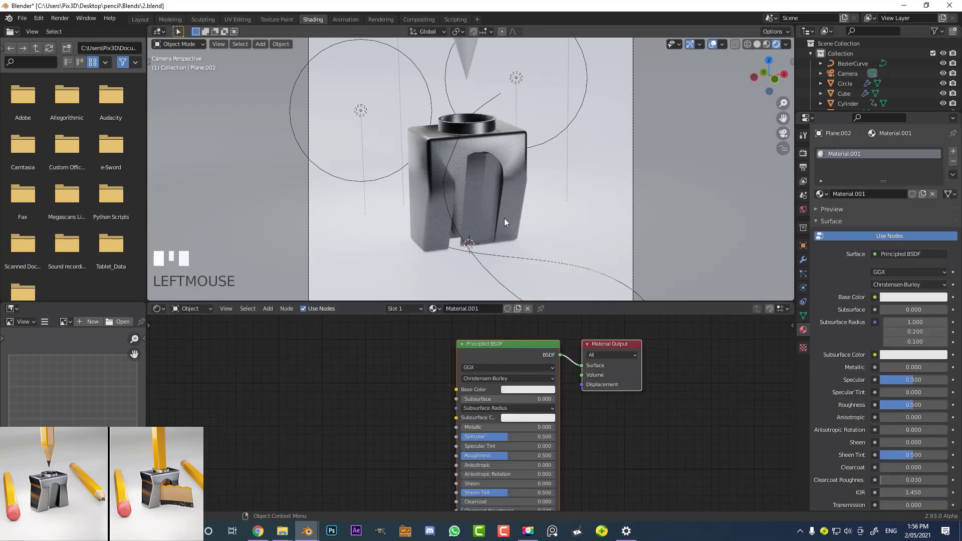
Step: Name Plane.002's material floor with base colour value 0.314 and roughness 0.127
{"action": "scroll", "scroll_direction": "down", "scroll_amount": 3}
{"action": "key", "text": "g"}
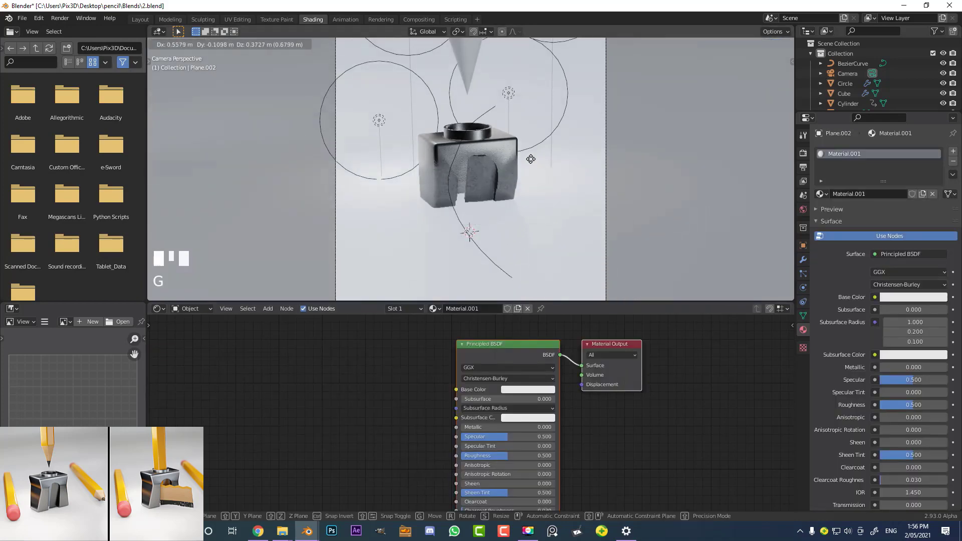
{"action": "right_click", "coordinate": [502, 379]}
{"action": "scroll", "scroll_direction": "down", "scroll_amount": 3}
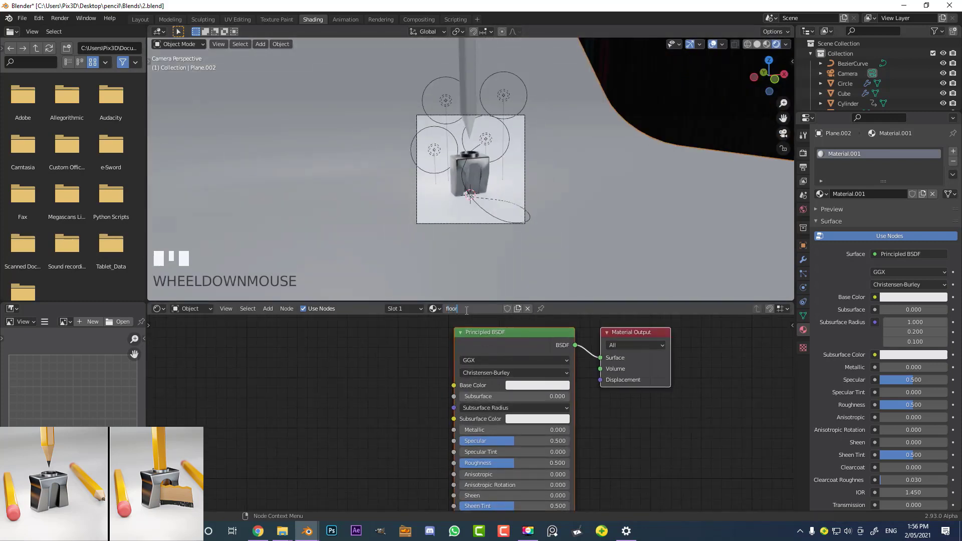
{"action": "key", "text": "o"}
{"action": "key", "text": "Return"}
{"action": "scroll", "scroll_direction": "up", "scroll_amount": 3}
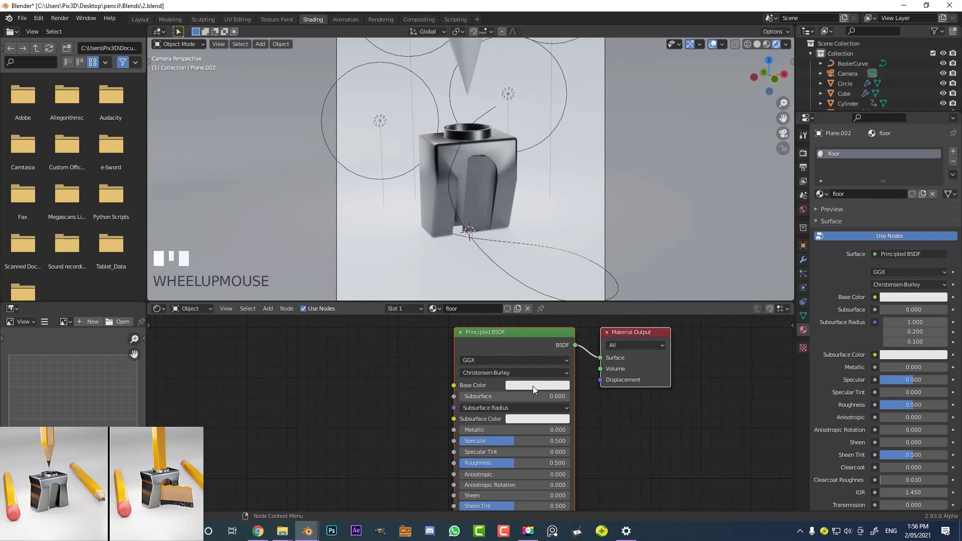
{"action": "left_click", "coordinate": [590, 292]}
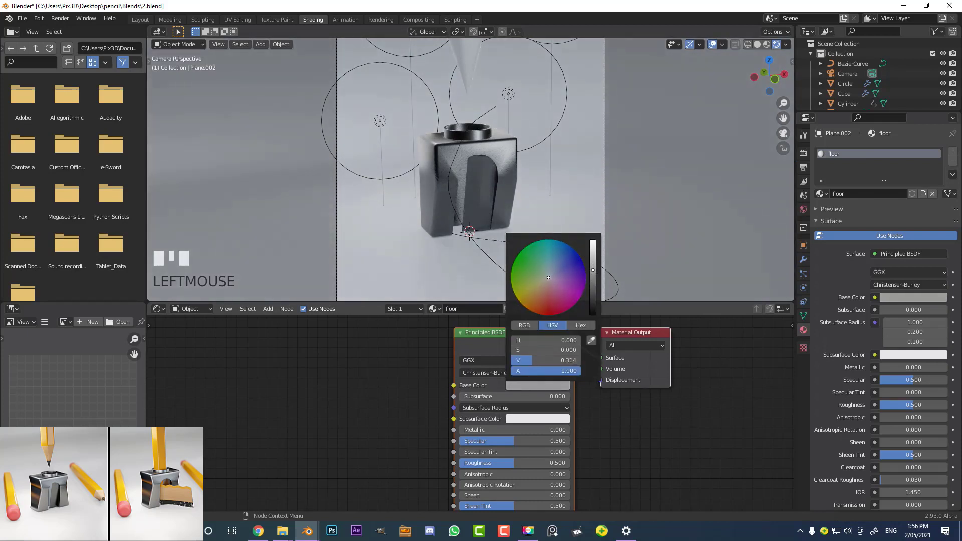
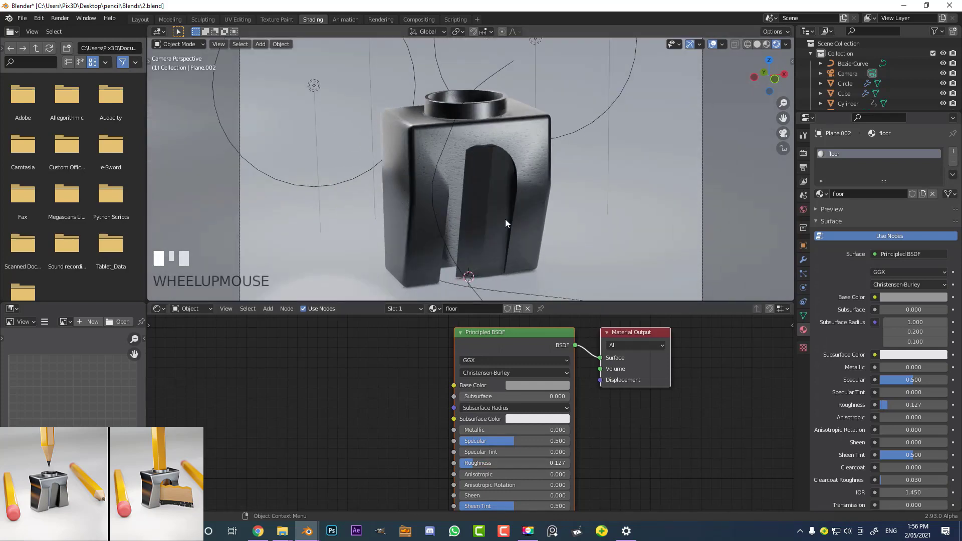
{"action": "scroll", "scroll_direction": "down", "scroll_amount": 3}
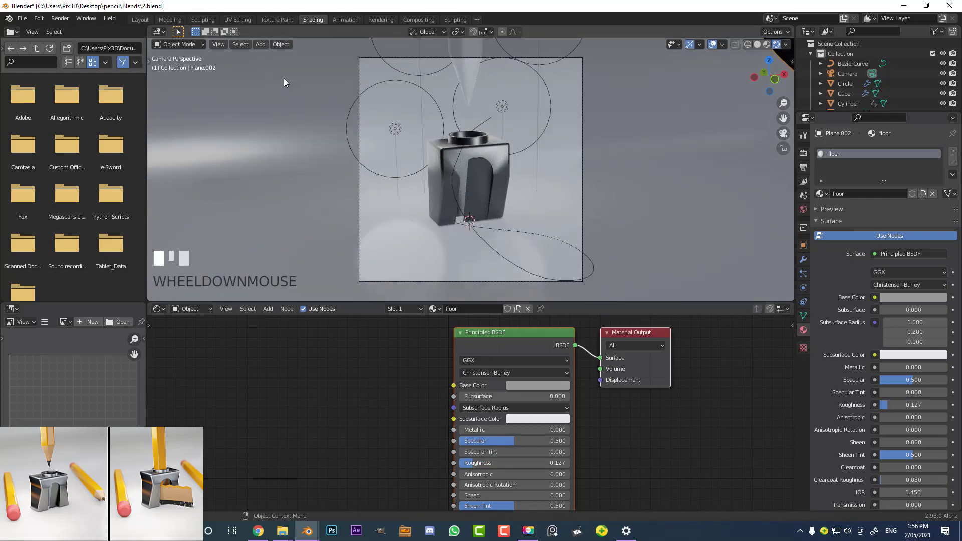
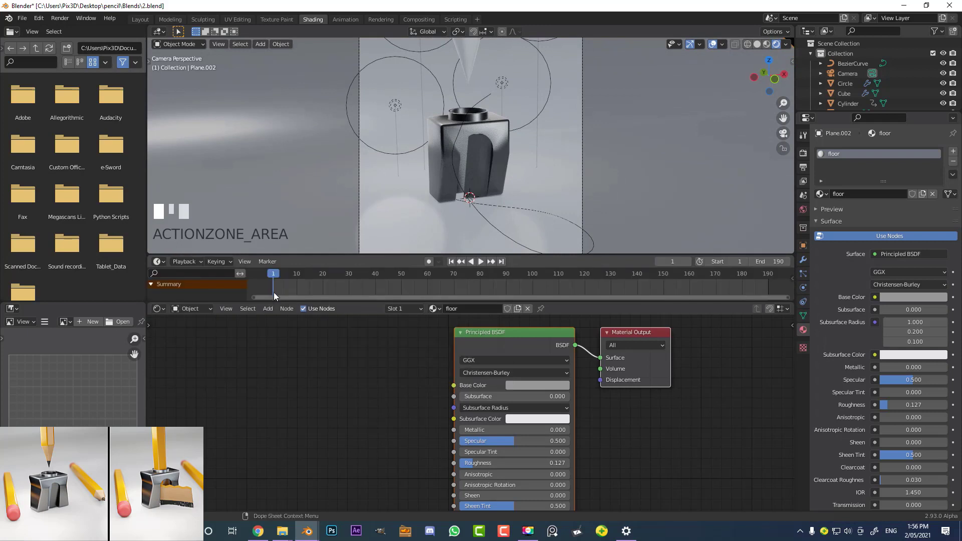
Step: Move to frame 10 and select the PENCIL SKIN material to make it yellow
{"action": "left_click_drag", "start_coordinate": [298, 274], "coordinate": [478, 66]}
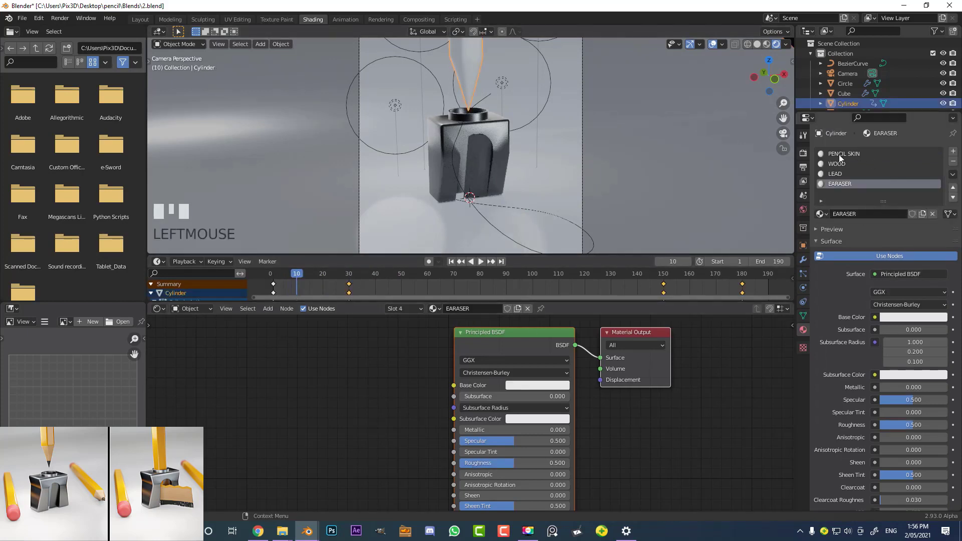
{"action": "left_click", "coordinate": [862, 158]}
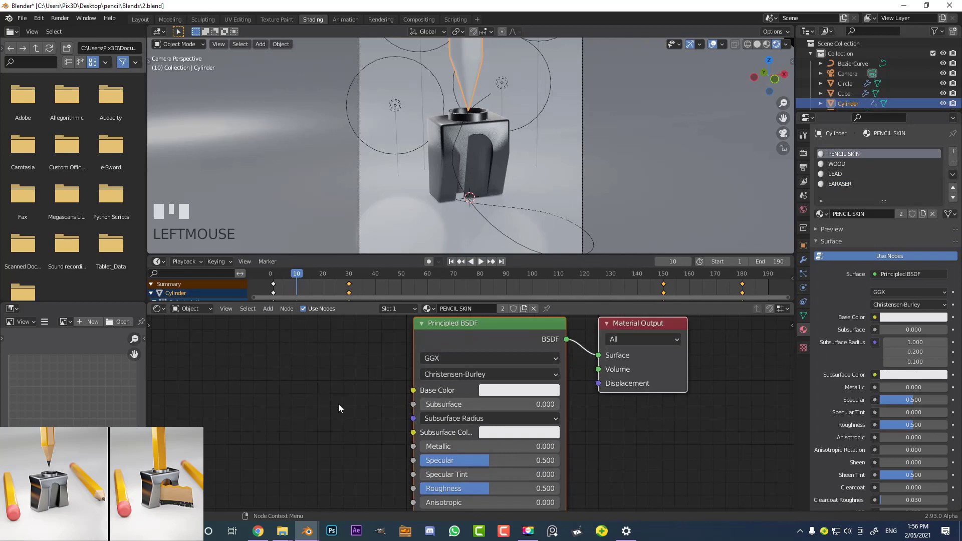
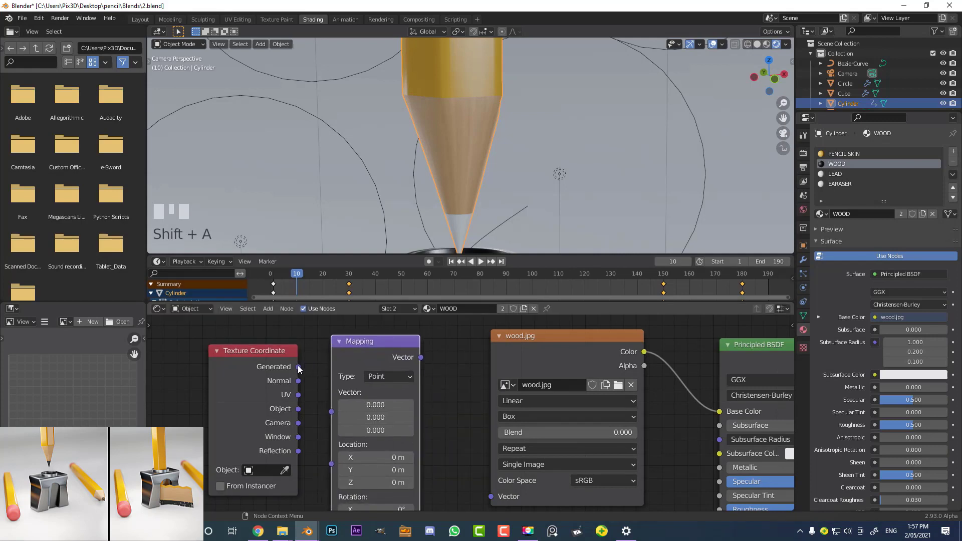
Step: Feed texture coordinates into the wood.jpg image texture's Vector input on the WOOD material
{"action": "left_click_drag", "start_coordinate": [338, 413], "coordinate": [428, 105]}
{"action": "scroll", "scroll_direction": "down", "scroll_amount": 3}
{"action": "scroll", "scroll_direction": "up", "scroll_amount": 3}
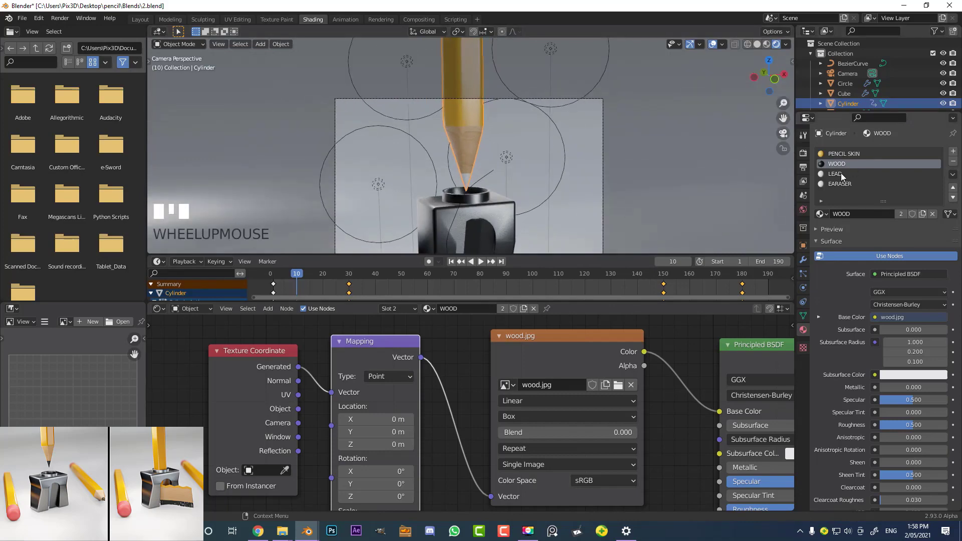
Step: Make the LEAD material black with metallic 0.282 and roughness 0.386
{"action": "left_click", "coordinate": [846, 178]}
{"action": "right_click", "coordinate": [846, 178]}
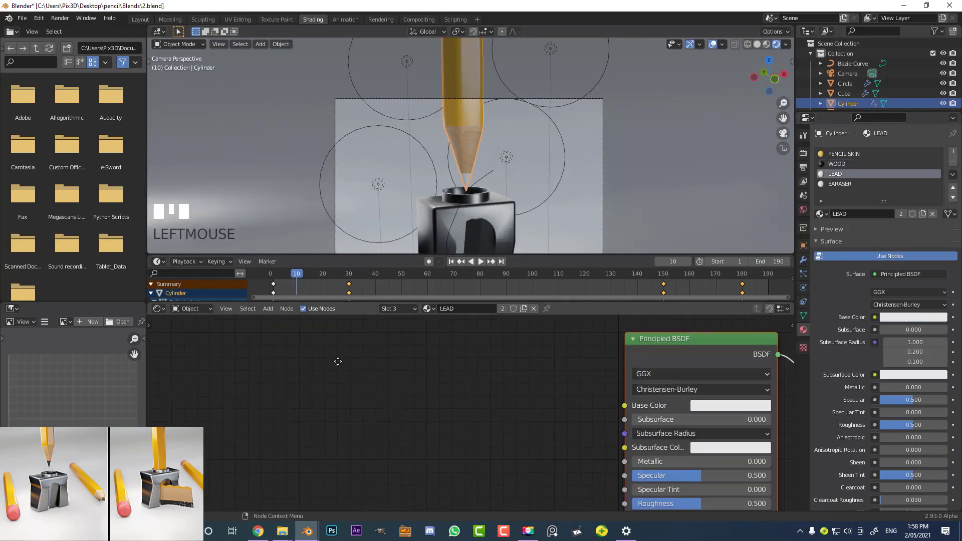
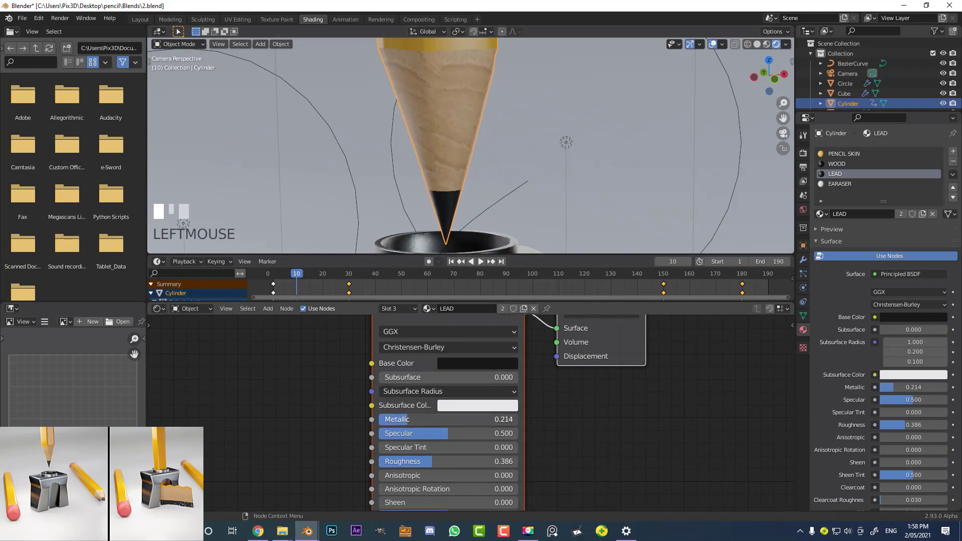
{"action": "scroll", "scroll_direction": "down", "scroll_amount": 3}
{"action": "left_click_drag", "start_coordinate": [486, 149], "coordinate": [483, 108]}
{"action": "scroll", "scroll_direction": "down", "scroll_amount": 3}
{"action": "scroll", "scroll_direction": "down", "scroll_amount": 3}
{"action": "scroll", "scroll_direction": "up", "scroll_amount": 3}
{"action": "scroll", "scroll_direction": "up", "scroll_amount": 3}
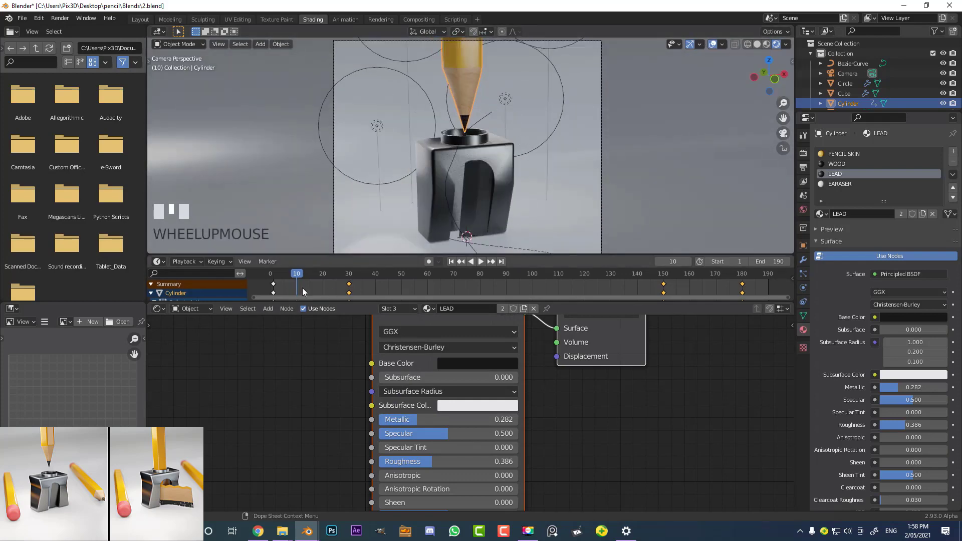
Step: Move to frame 79 and zoom in on the pencil tip to inspect the lead
{"action": "left_click_drag", "start_coordinate": [325, 283], "coordinate": [541, 102]}
{"action": "scroll", "scroll_direction": "down", "scroll_amount": 3}
{"action": "left_click_drag", "start_coordinate": [524, 153], "coordinate": [511, 124]}
{"action": "scroll", "scroll_direction": "up", "scroll_amount": 3}
{"action": "key", "text": "alt+a"}
{"action": "left_click_drag", "start_coordinate": [467, 101], "coordinate": [468, 154]}
{"action": "scroll", "scroll_direction": "up", "scroll_amount": 3}
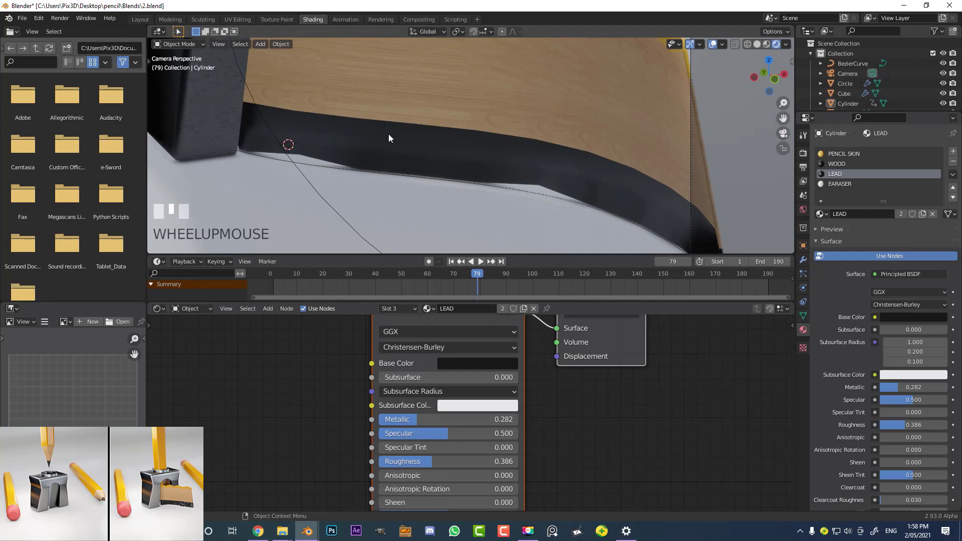
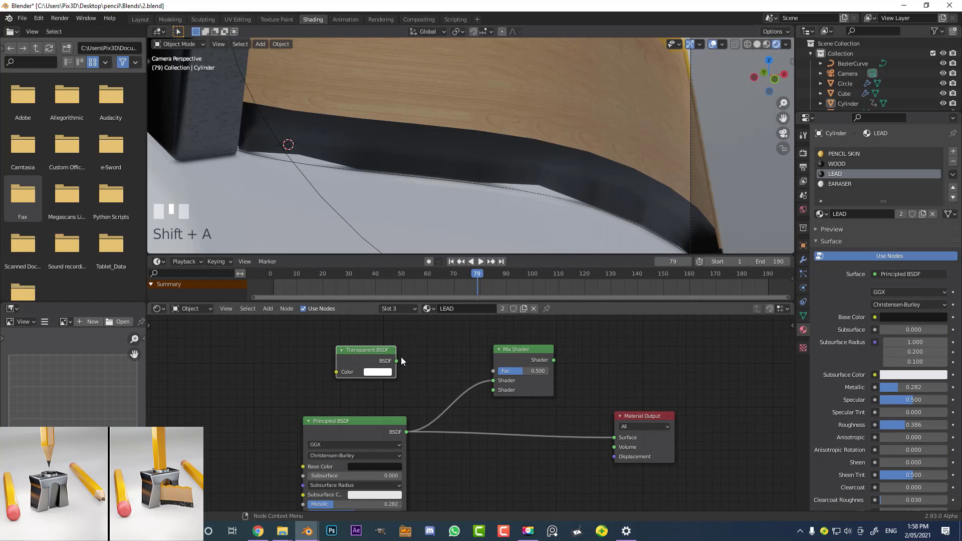
Step: Wire the Principled and Transparent BSDFs into the Mix Shader at factor 0.5
{"action": "left_click_drag", "start_coordinate": [497, 391], "coordinate": [406, 386]}
{"action": "left_click_drag", "start_coordinate": [406, 386], "coordinate": [368, 365]}
{"action": "scroll", "scroll_direction": "up", "scroll_amount": 3}
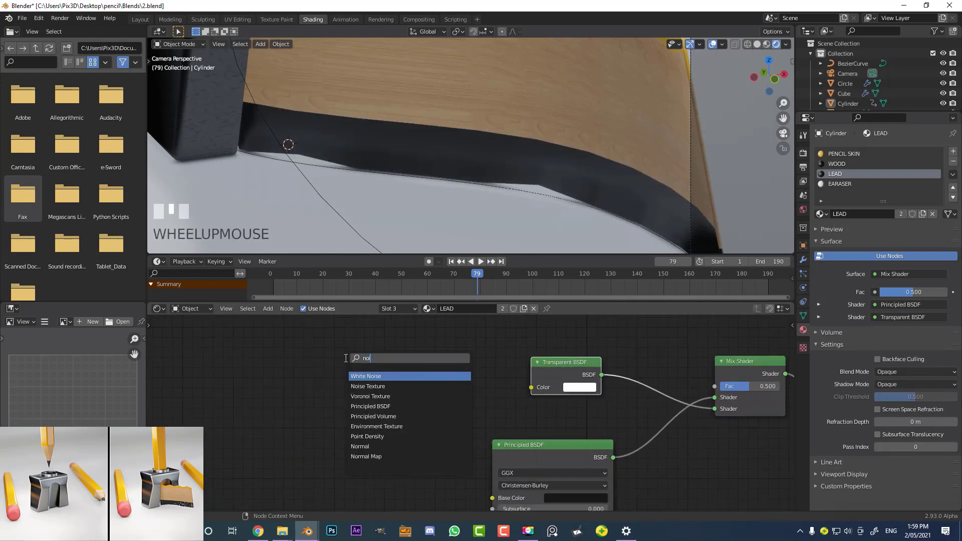
Step: Send the Mix Shader to the Material Output and return to the sharpener's metal material
{"action": "left_click_drag", "start_coordinate": [342, 122], "coordinate": [403, 123]}
{"action": "scroll", "scroll_direction": "up", "scroll_amount": 3}
{"action": "scroll", "scroll_direction": "down", "scroll_amount": 3}
{"action": "left_click_drag", "start_coordinate": [412, 113], "coordinate": [384, 127]}
{"action": "scroll", "scroll_direction": "up", "scroll_amount": 3}
{"action": "scroll", "scroll_direction": "up", "scroll_amount": 3}
Step: Copy the metal's ColorRamp nodes and switch to the LEAD material on the shavings Plane.001
{"action": "left_click", "coordinate": [385, 126]}
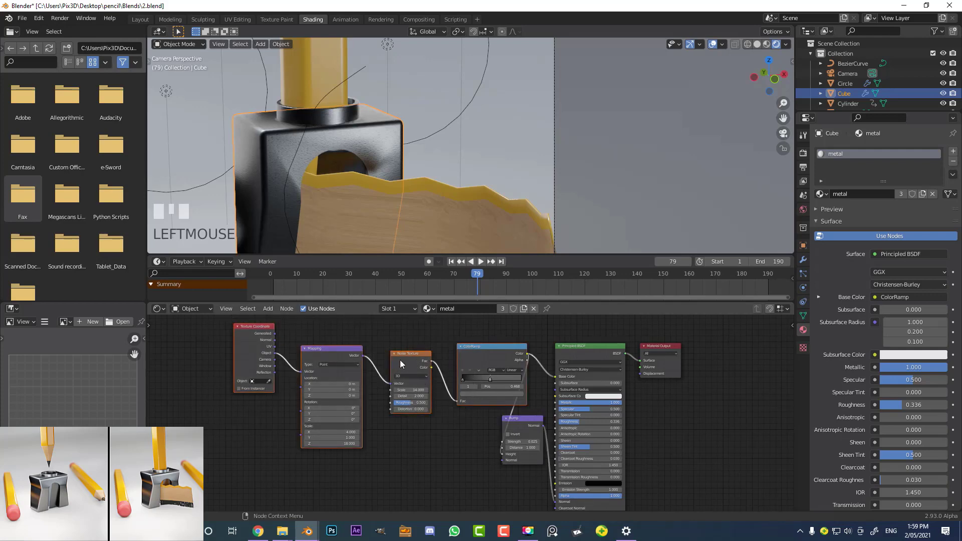
{"action": "scroll", "scroll_direction": "down", "scroll_amount": 3}
{"action": "left_click_drag", "start_coordinate": [439, 210], "coordinate": [472, 194]}
{"action": "left_click", "coordinate": [472, 194]}
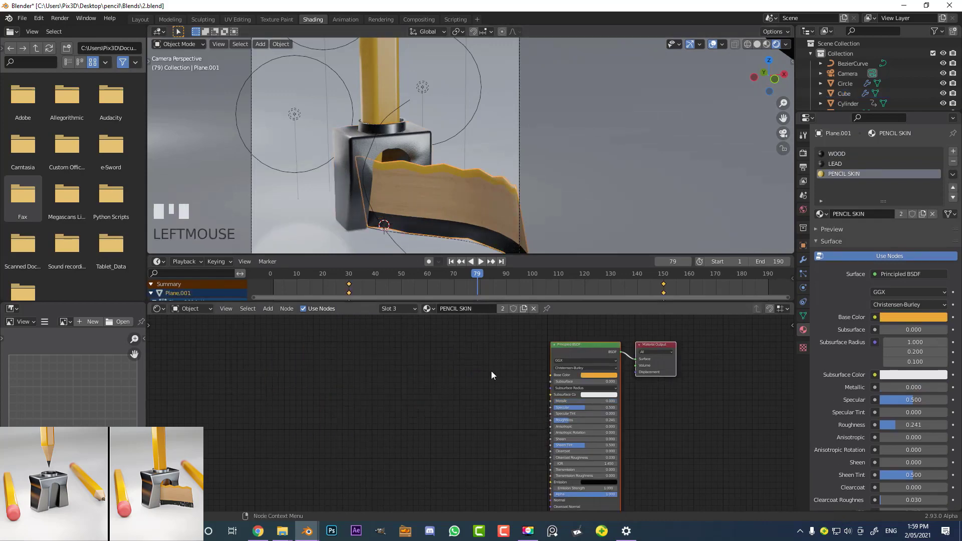
{"action": "left_click", "coordinate": [843, 168]}
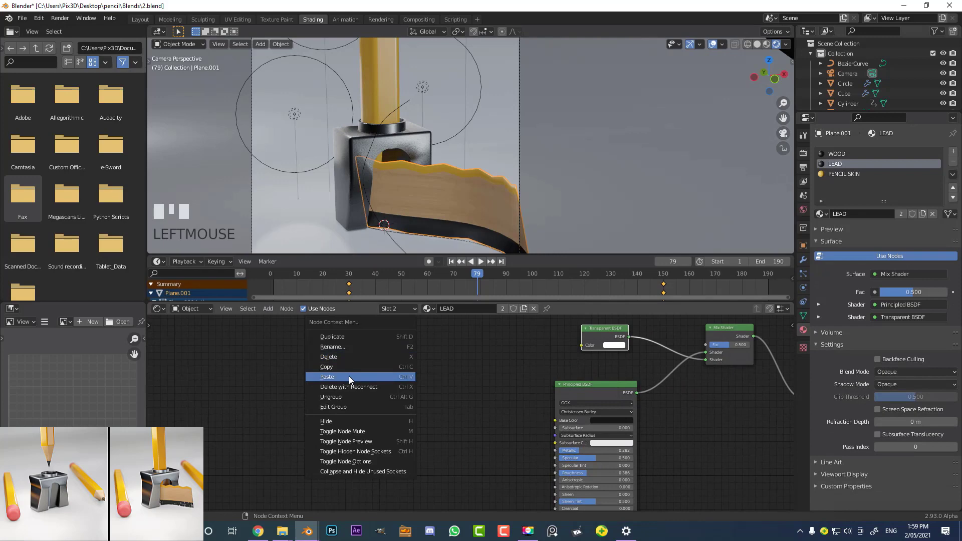
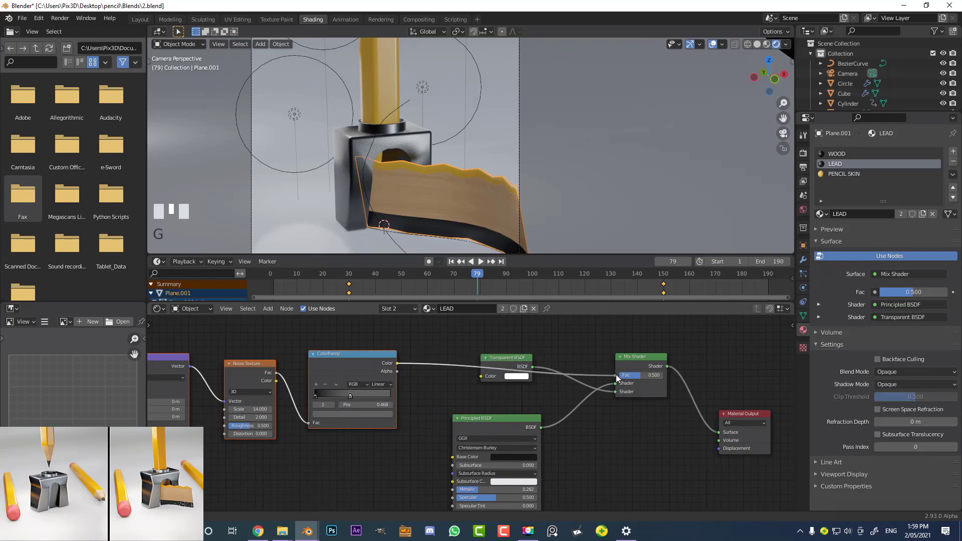
Step: Paste the ColorRamp into LEAD and link it to the Mix Shader's Fac input
{"action": "left_click", "coordinate": [638, 364]}
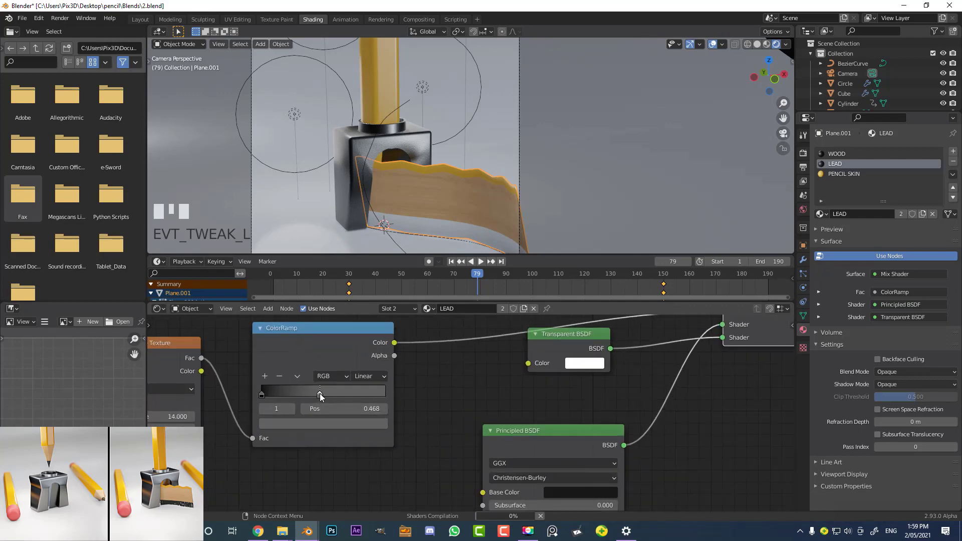
{"action": "left_click_drag", "start_coordinate": [292, 431], "coordinate": [329, 424]}
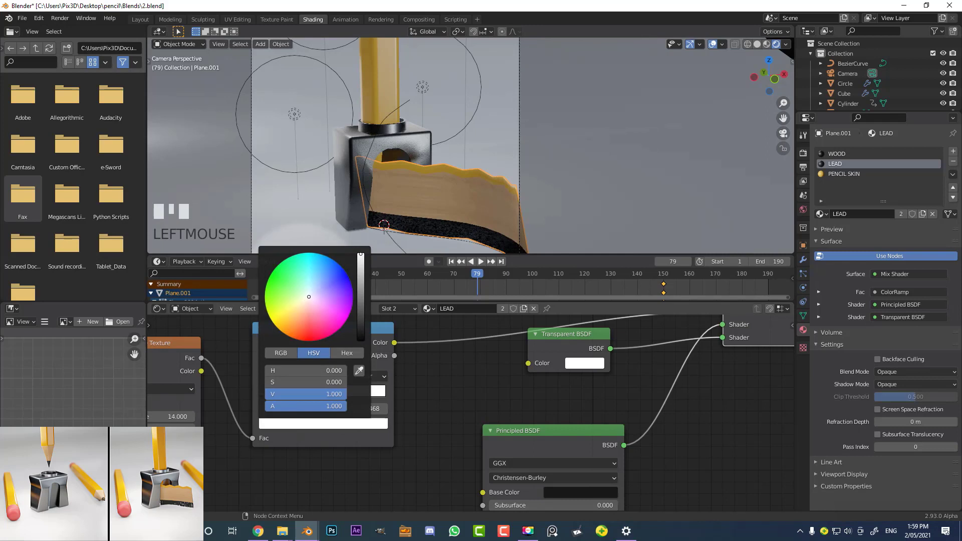
{"action": "left_click_drag", "start_coordinate": [283, 399], "coordinate": [321, 401]}
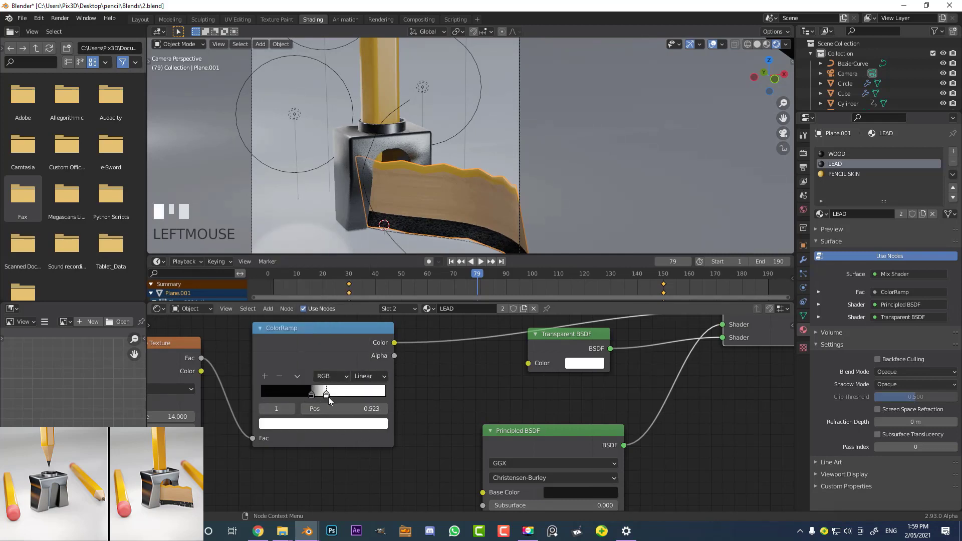
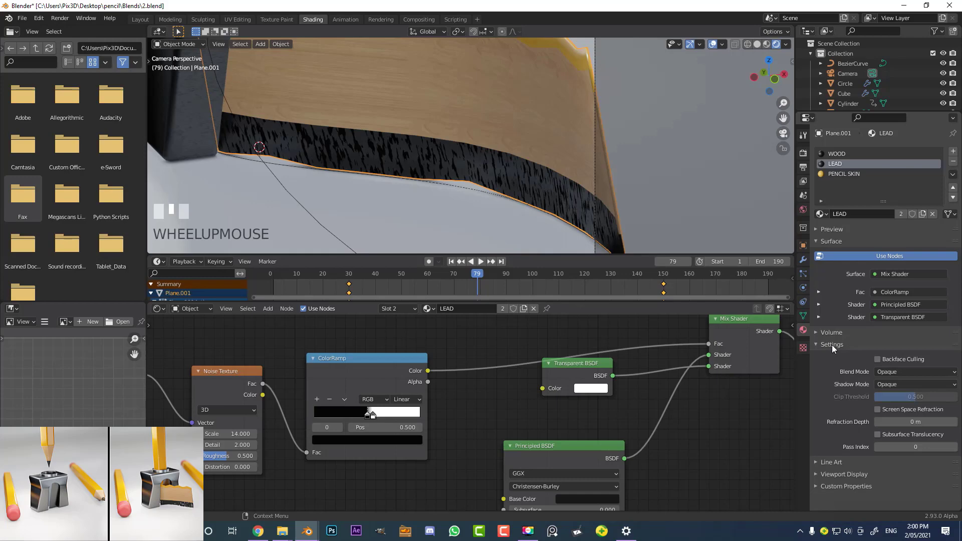
Step: Set LEAD's Blend Mode to Alpha Blend with Show Backface and screen space refraction
{"action": "left_click", "coordinate": [884, 416]}
{"action": "left_click_drag", "start_coordinate": [906, 375], "coordinate": [911, 416]}
{"action": "scroll", "scroll_direction": "down", "scroll_amount": 3}
{"action": "scroll", "scroll_direction": "up", "scroll_amount": 3}
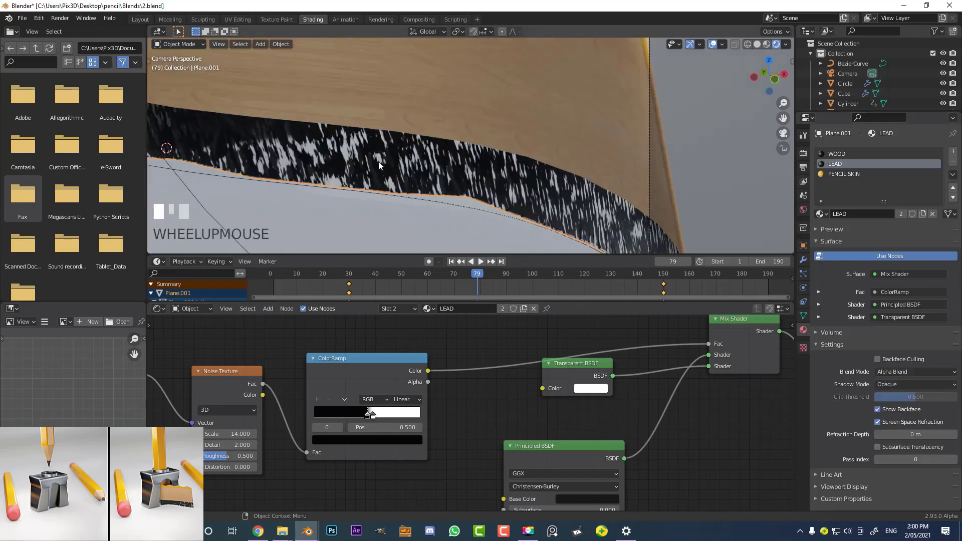
{"action": "scroll", "scroll_direction": "down", "scroll_amount": 3}
{"action": "left_click_drag", "start_coordinate": [544, 172], "coordinate": [144, 24]}
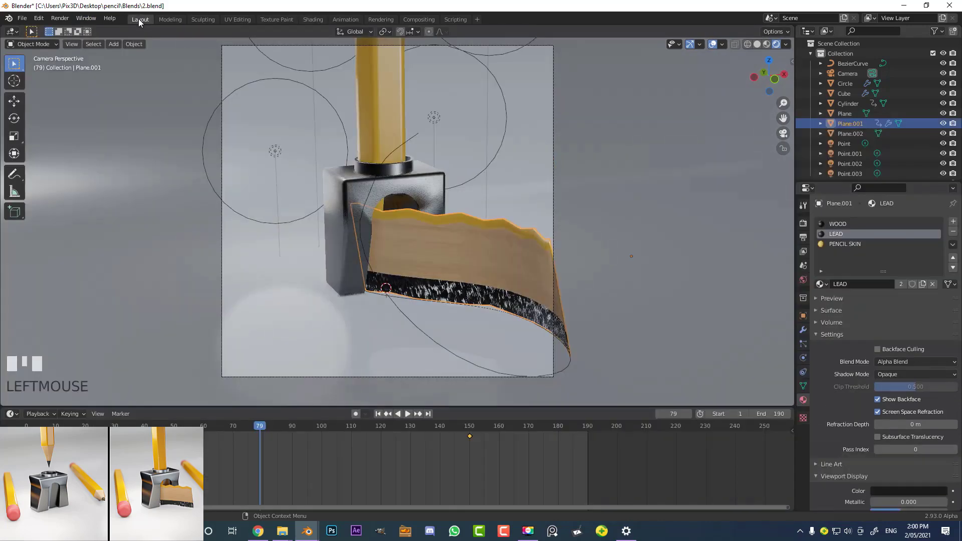
Step: Enable Depth of Field on the camera (focus distance 10 m, F-stop 2.8)
{"action": "scroll", "scroll_direction": "down", "scroll_amount": 3}
{"action": "left_click", "coordinate": [526, 79]}
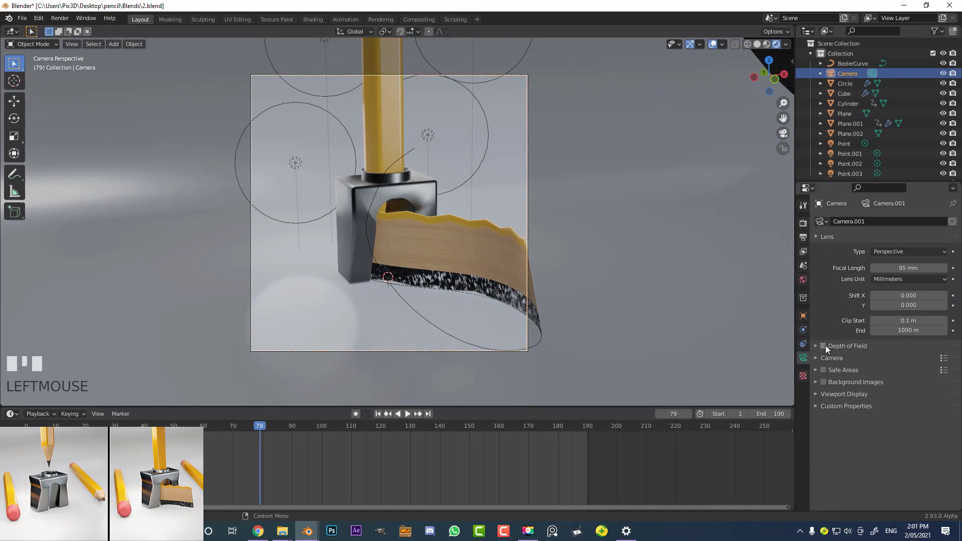
{"action": "left_click", "coordinate": [831, 350]}
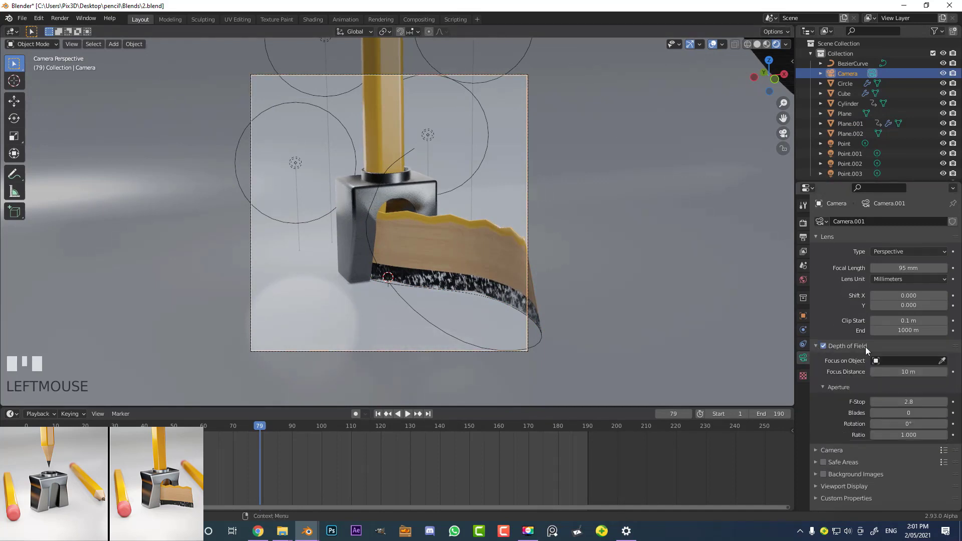
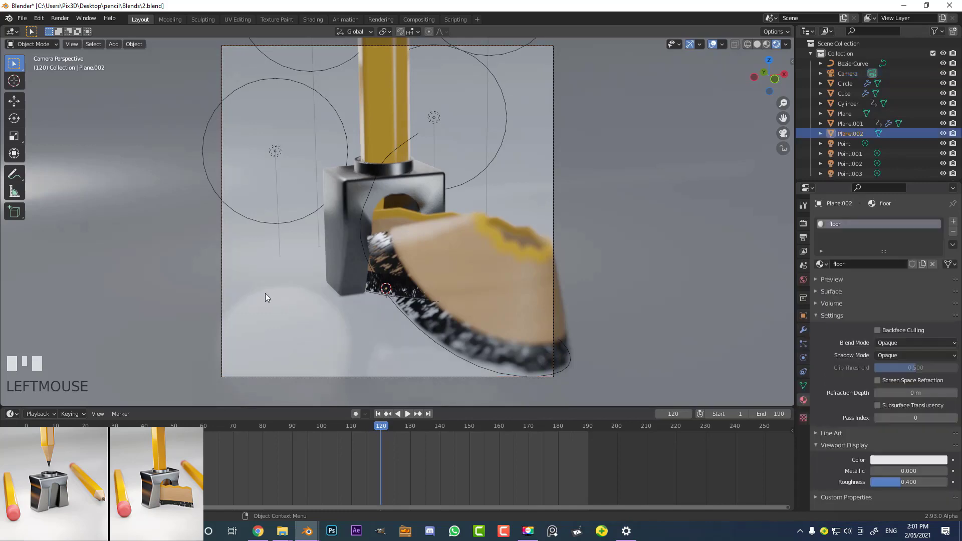
Step: In the Shading workspace, set the floor material to metallic 0.623 and roughness 0.405
{"action": "left_click", "coordinate": [320, 21]}
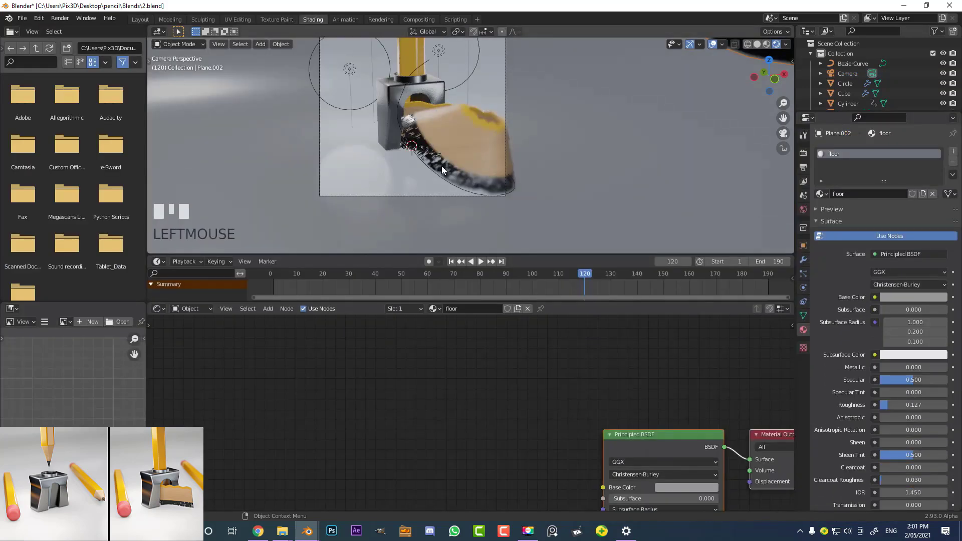
{"action": "left_click_drag", "start_coordinate": [467, 117], "coordinate": [472, 130]}
{"action": "scroll", "scroll_direction": "up", "scroll_amount": 3}
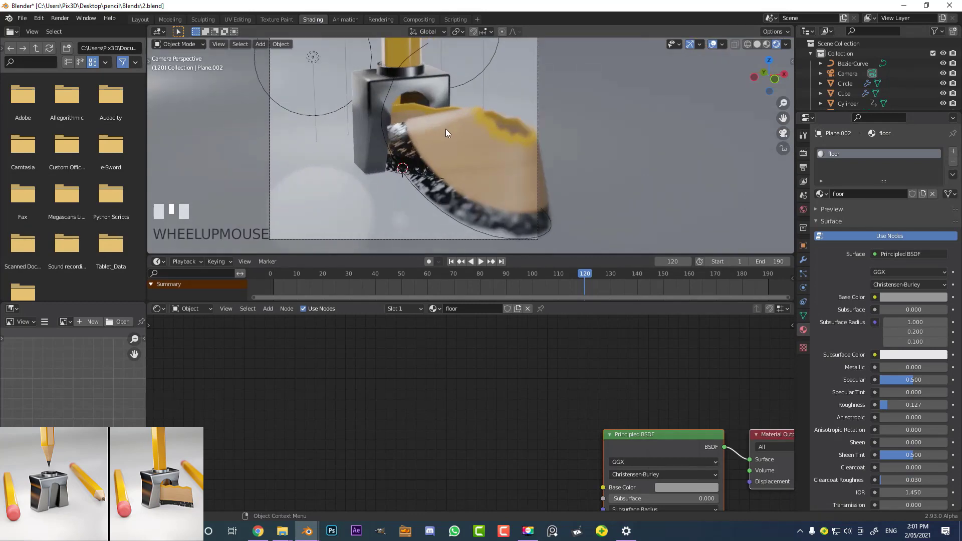
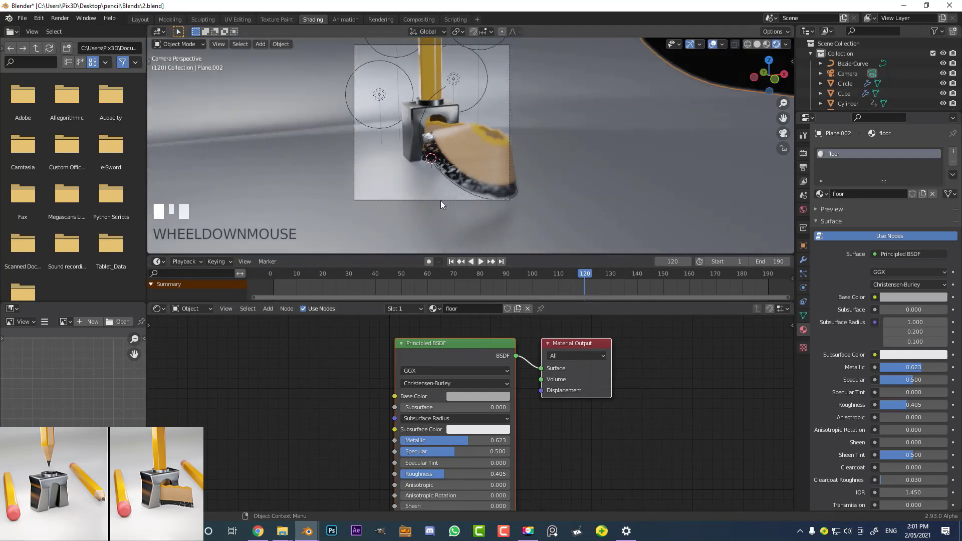
{"action": "scroll", "scroll_direction": "up", "scroll_amount": 3}
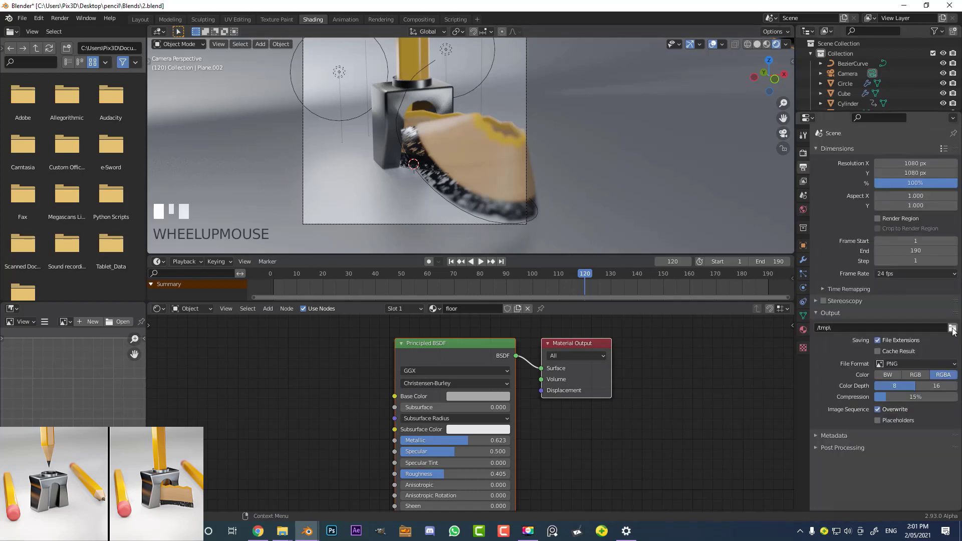
Step: Output FFmpeg video (MPEG-4, H.264) to the Desktop folder and save 2.blend
{"action": "left_click", "coordinate": [958, 331]}
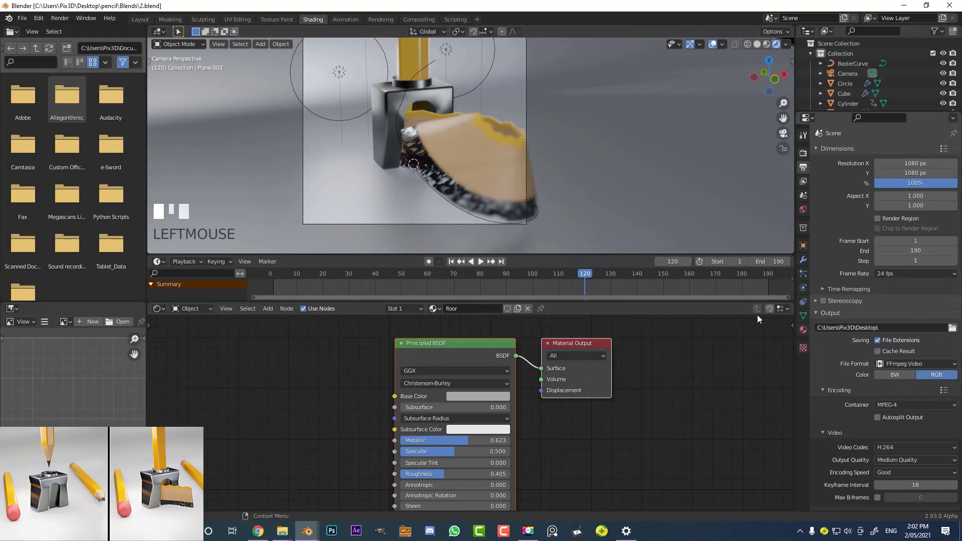
{"action": "scroll", "scroll_direction": "down", "scroll_amount": 3}
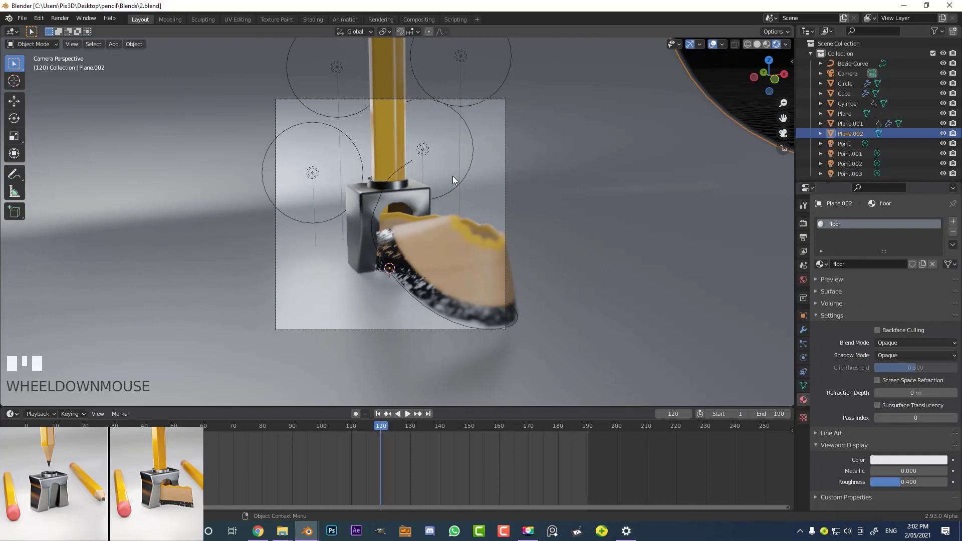
{"action": "scroll", "scroll_direction": "up", "scroll_amount": 3}
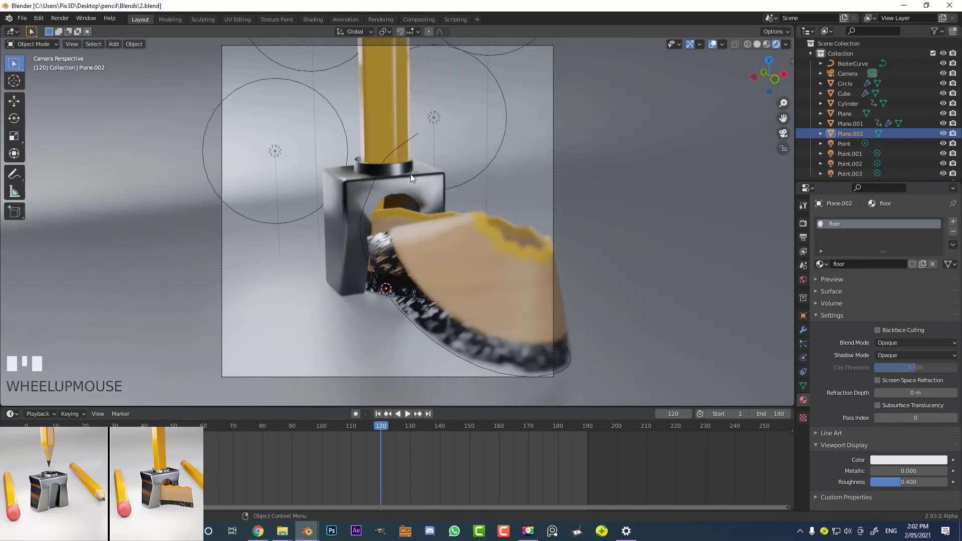